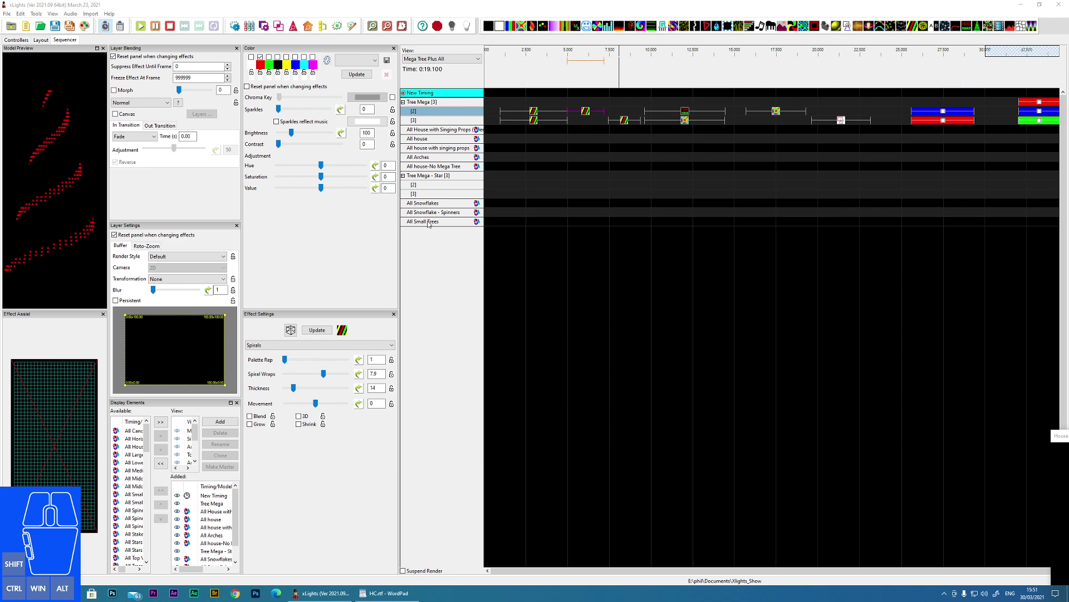
Bring up the layer-insertion options for the All Snowflakes model row.
left_click(167, 102)
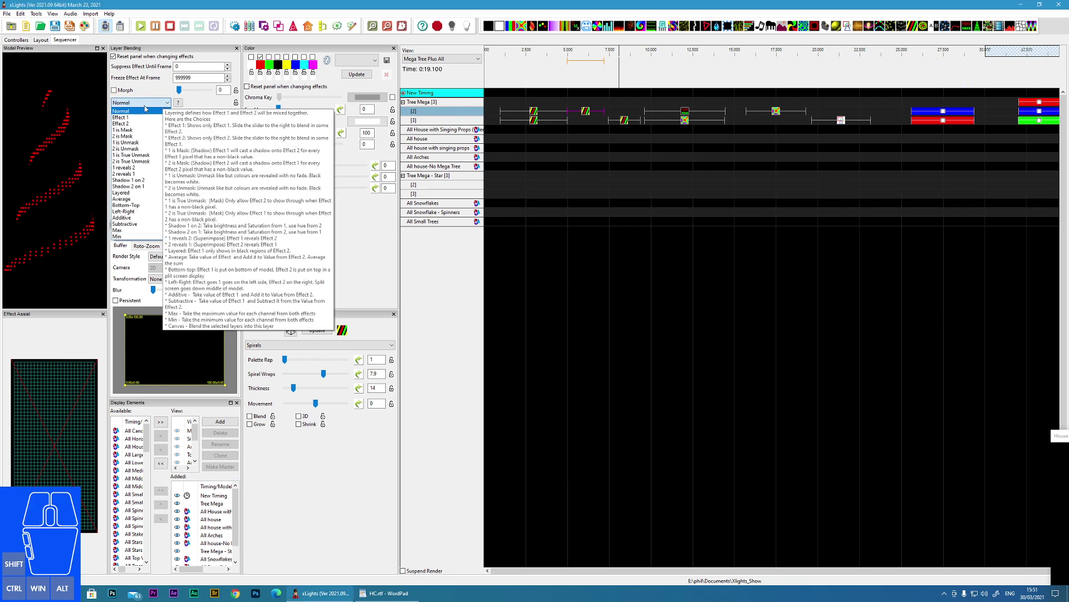
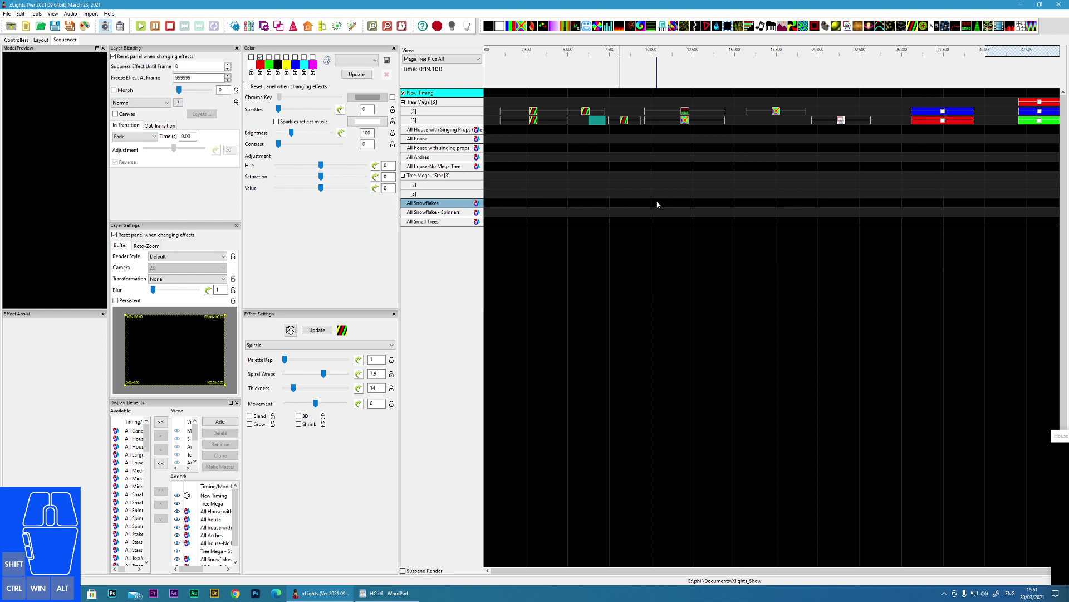
right_click(449, 208)
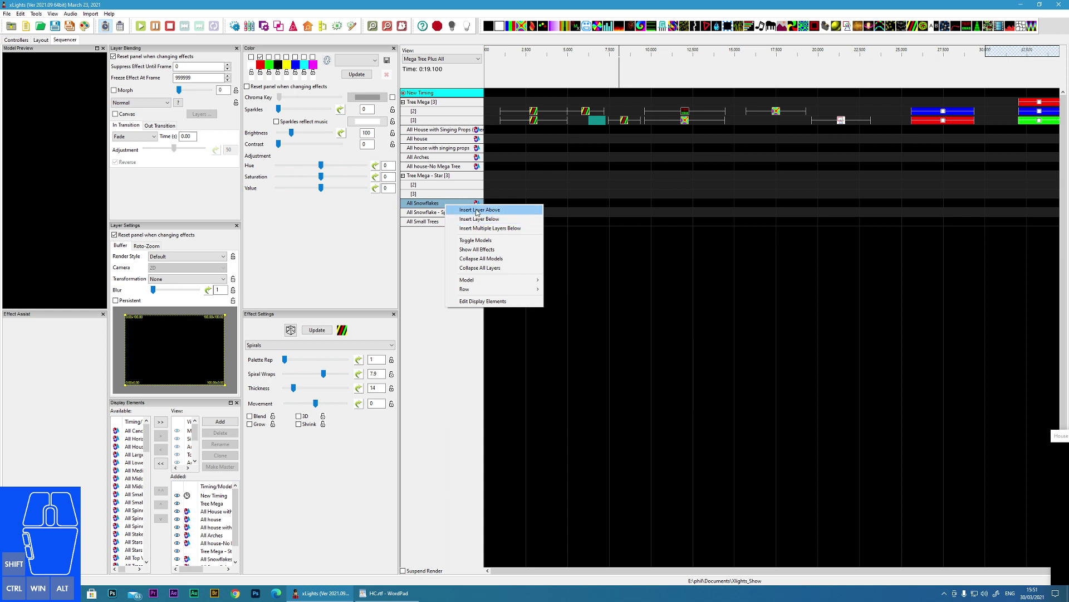
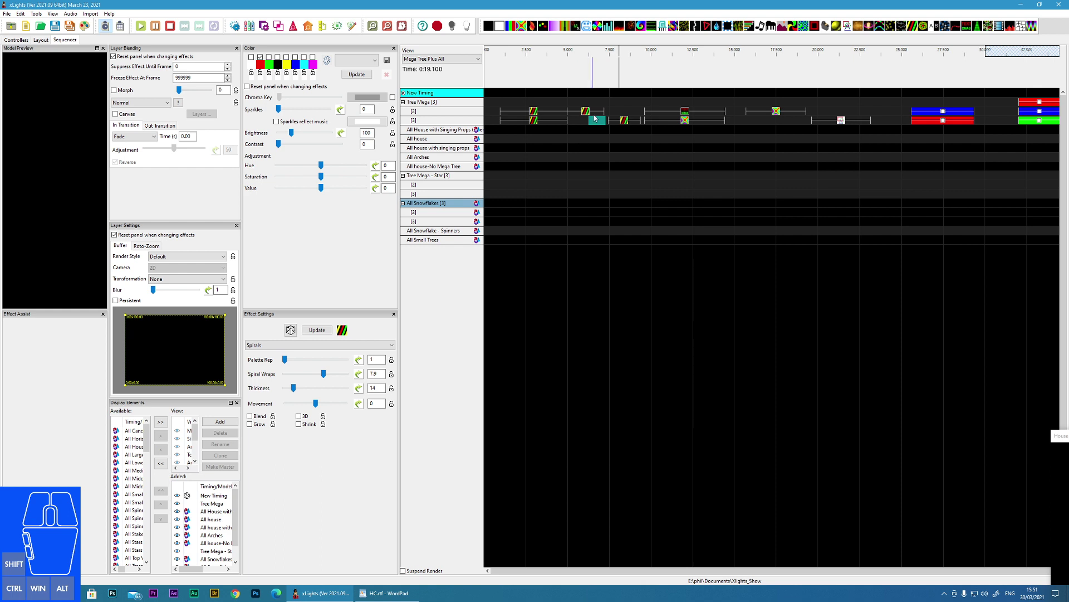
left_click(627, 126)
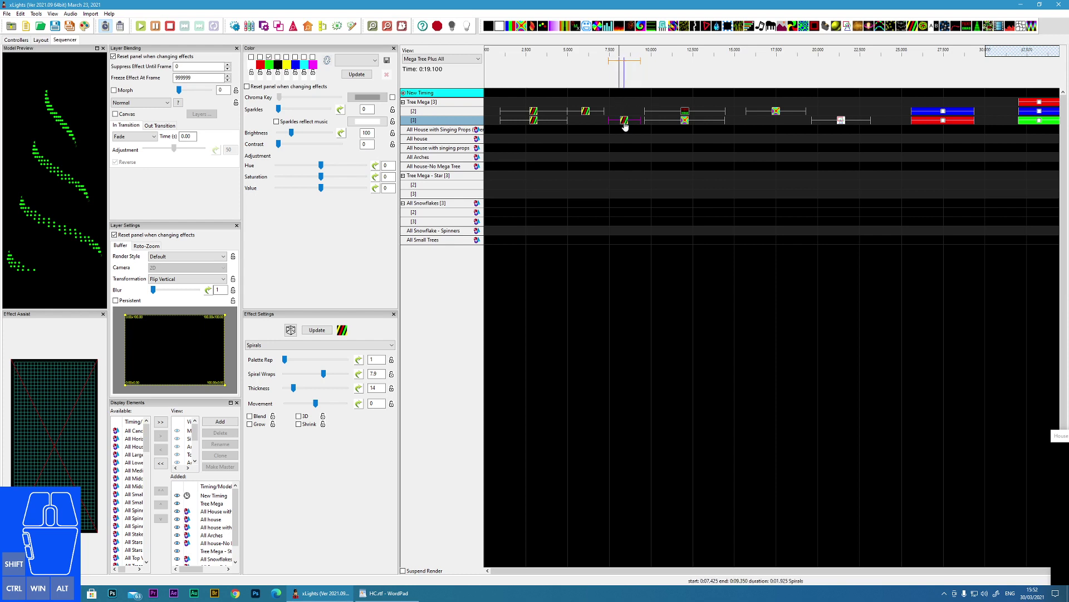
left_click(626, 128)
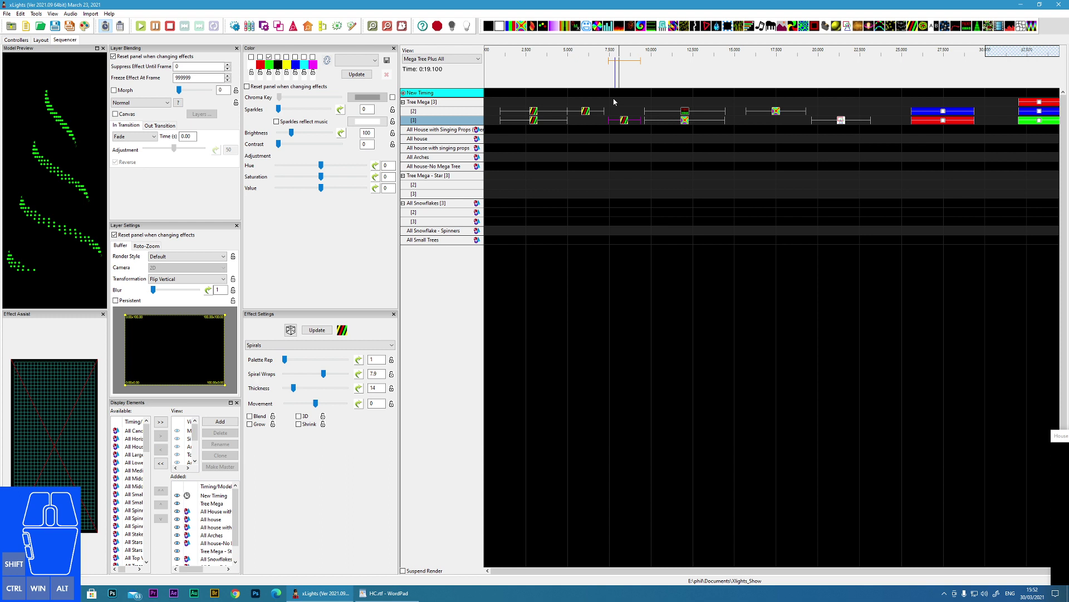
left_click(624, 126)
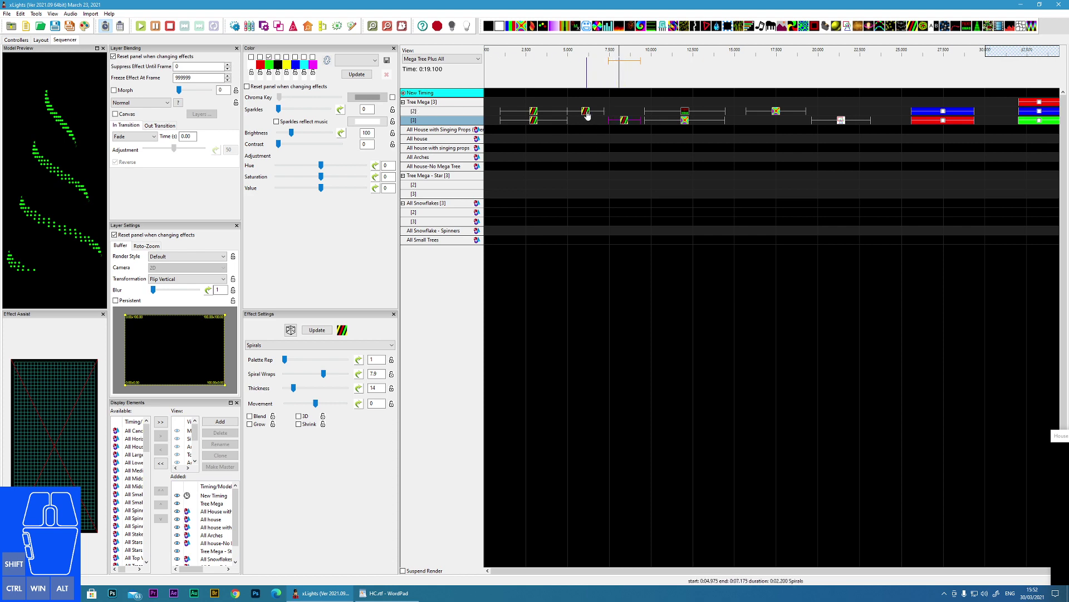
left_click(588, 118)
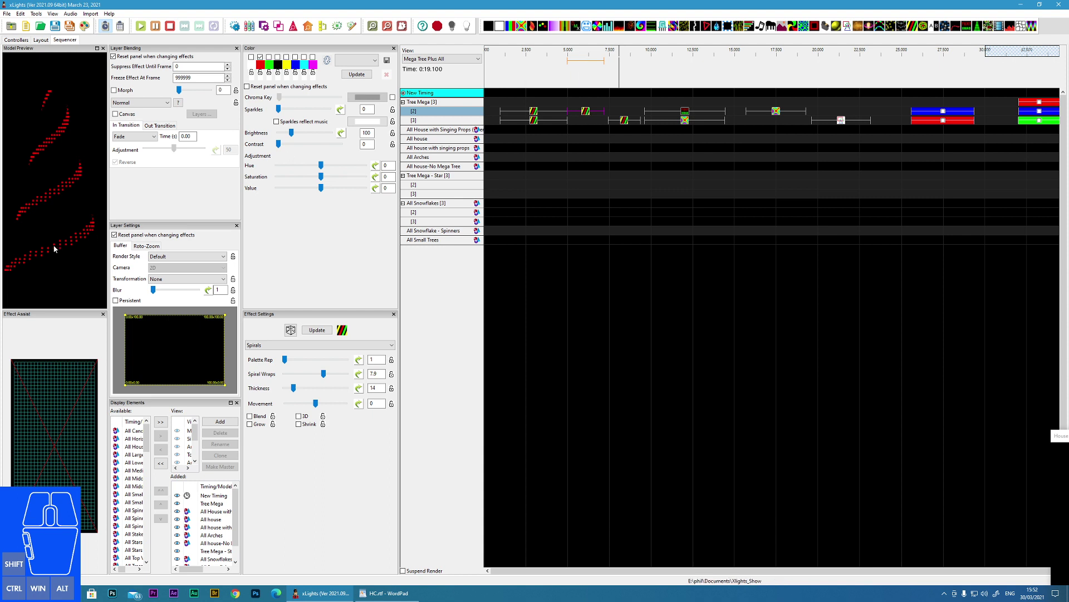
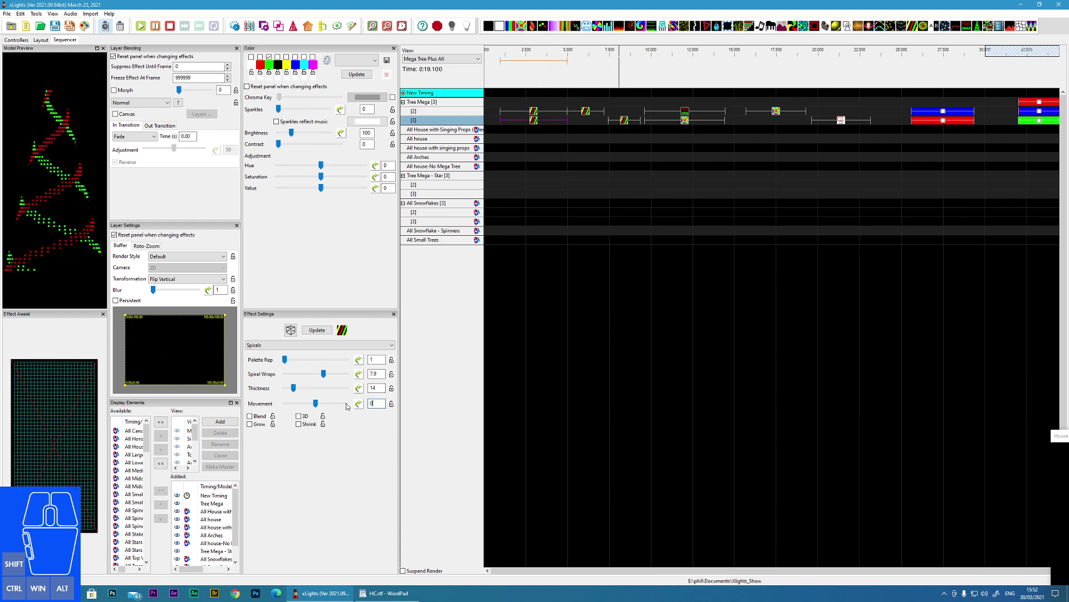
Give the red layer-2 spiral movement -7.1 and preview it against the flipped green layer-3 spiral.
left_click(589, 119)
left_click(624, 127)
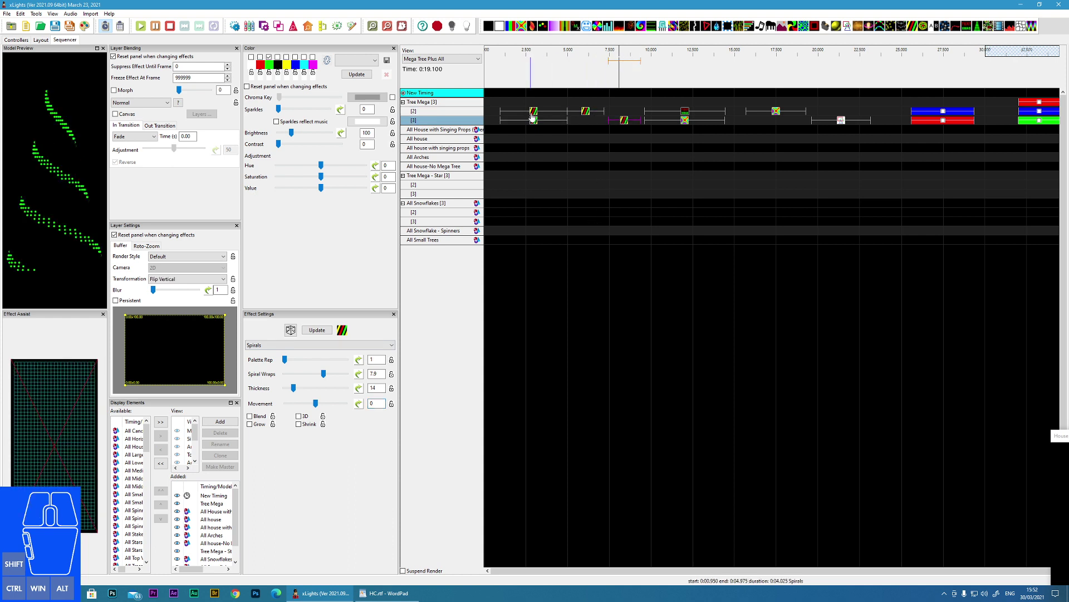
left_click(537, 118)
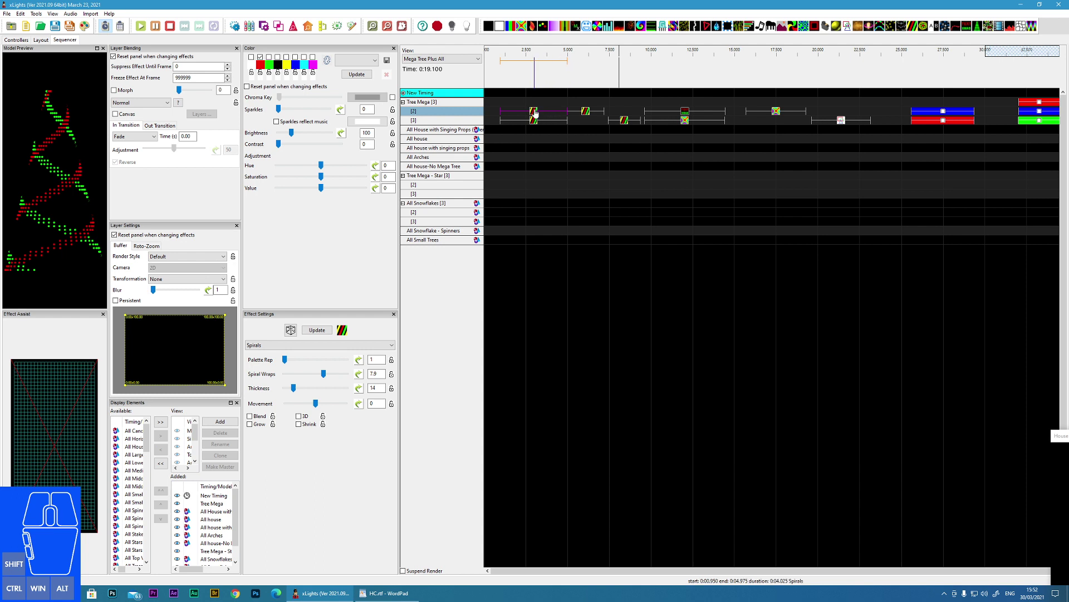
left_click(536, 116)
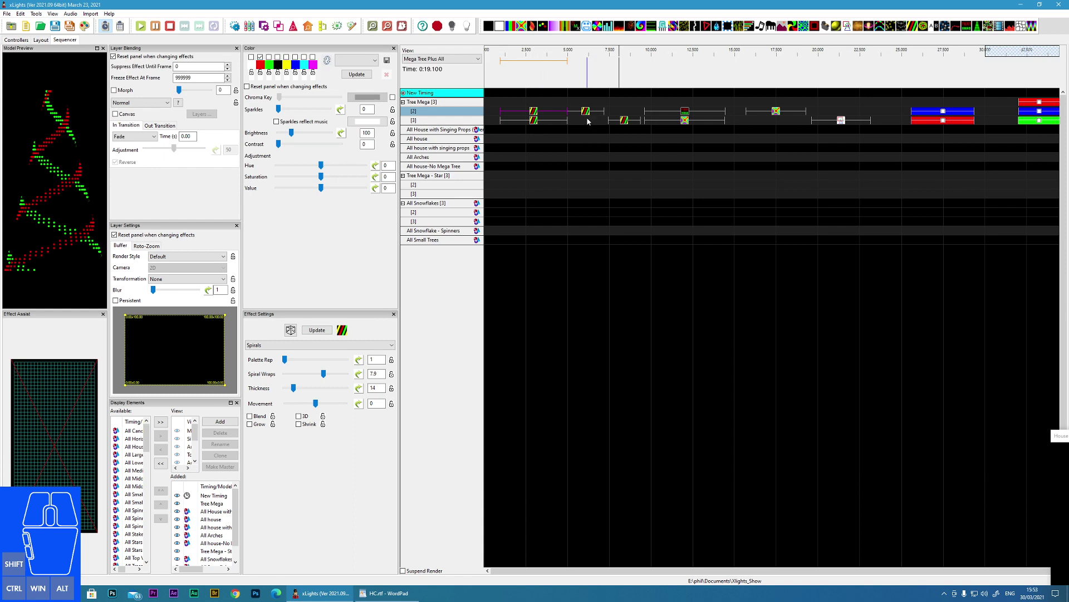
left_click(589, 117)
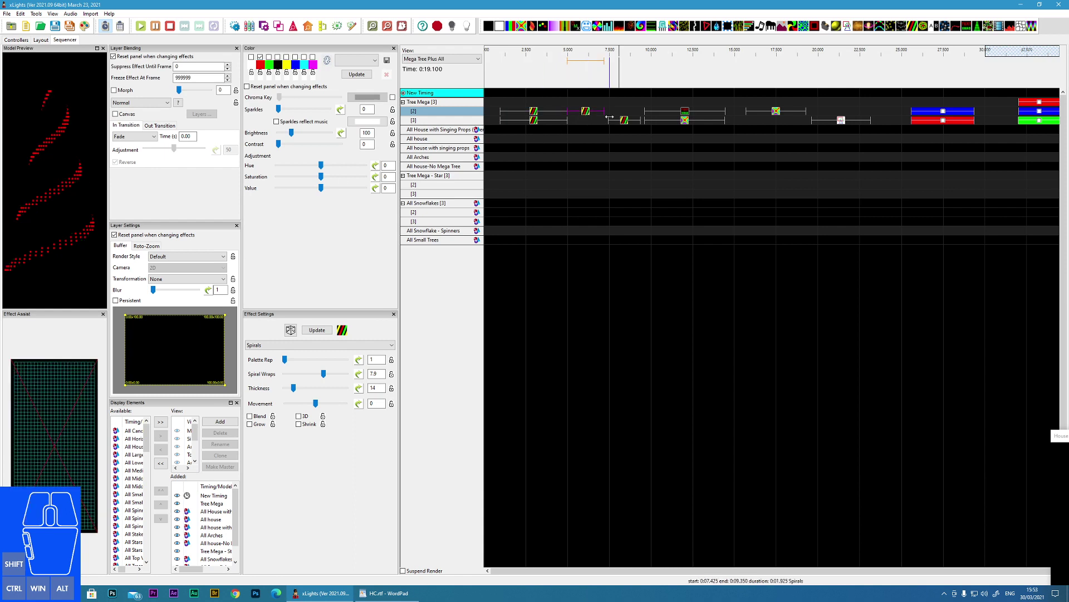
left_click(625, 128)
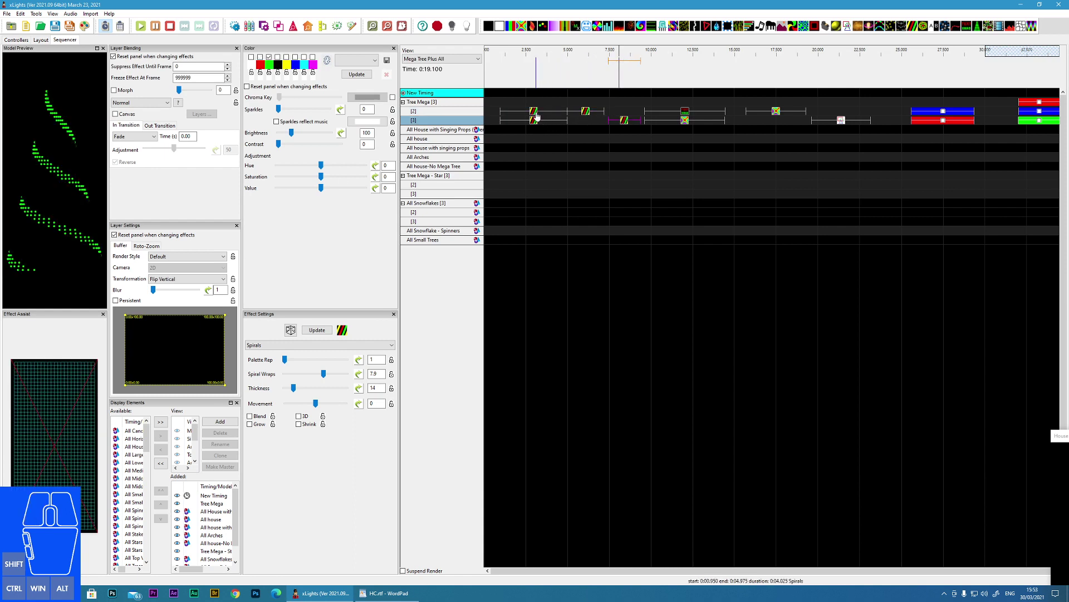
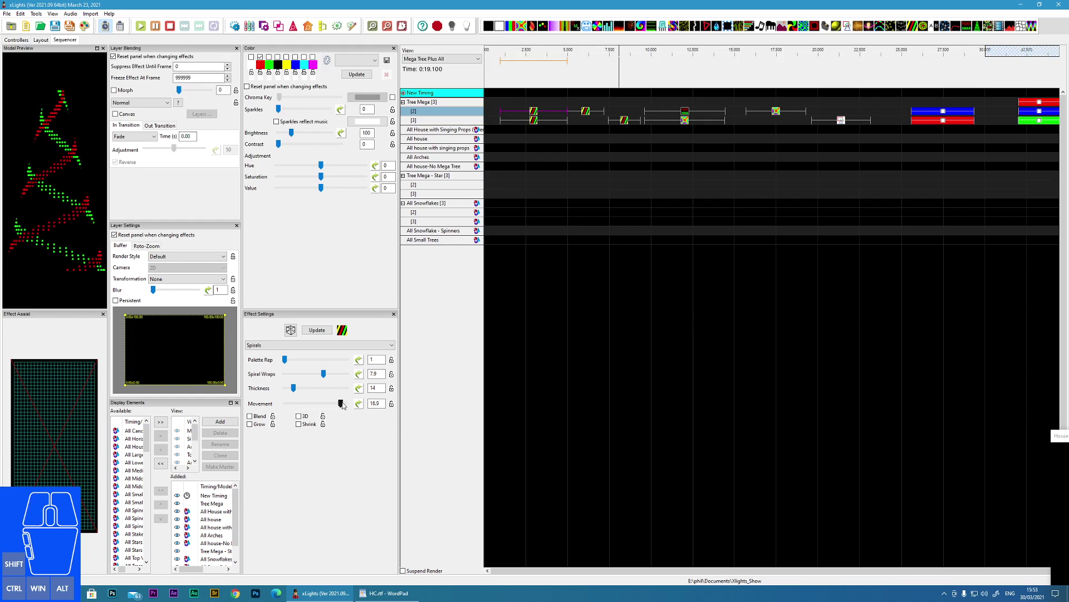
left_click(340, 404)
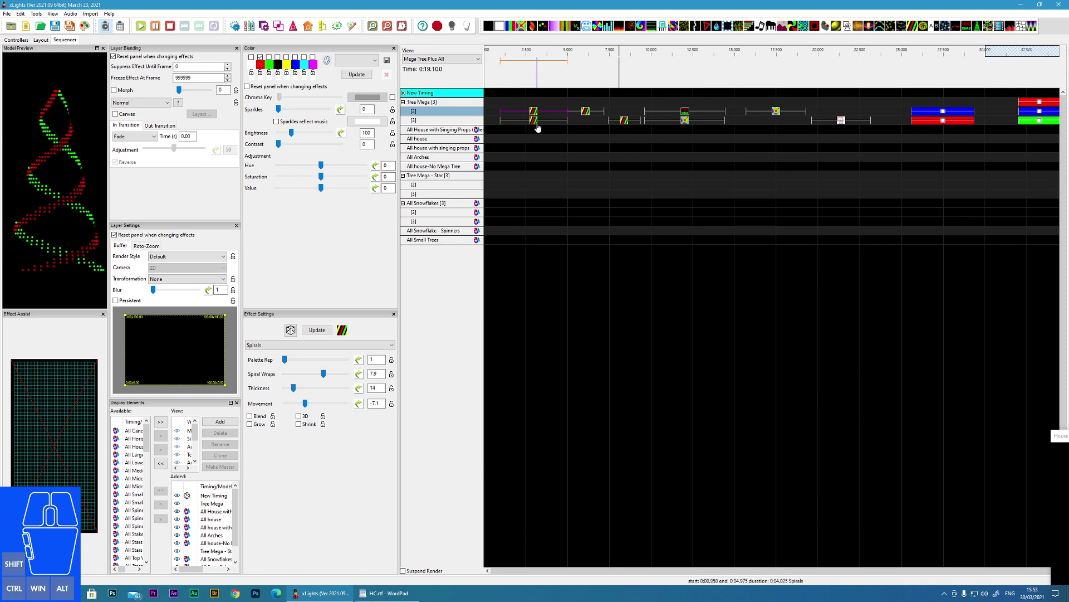
left_click(534, 128)
left_click(535, 119)
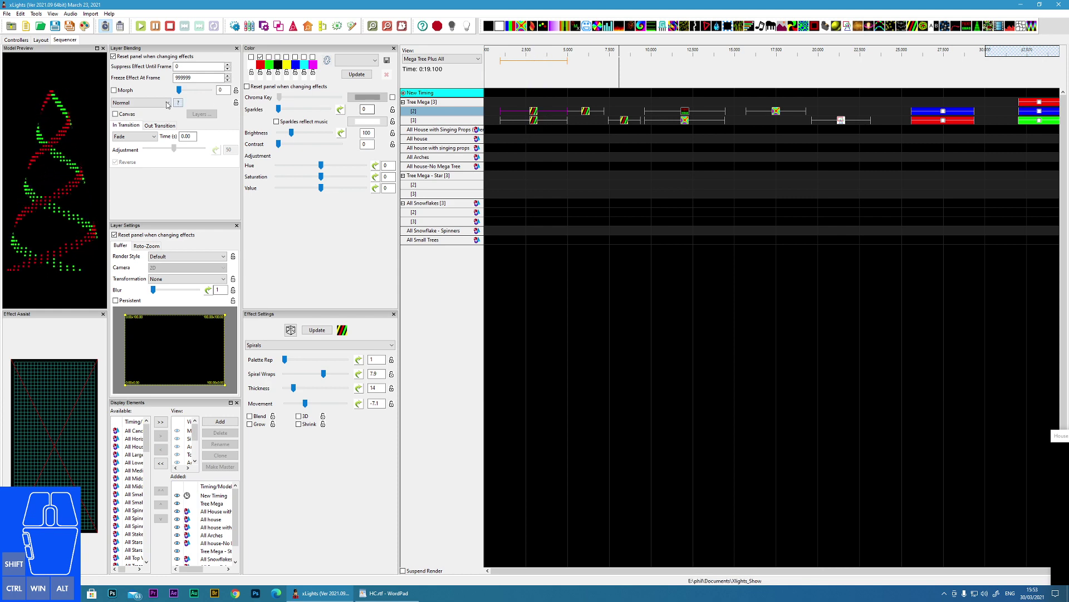
Show the Layer Blending mode list for the Text effect on Tree Mega layer 2.
left_click(154, 102)
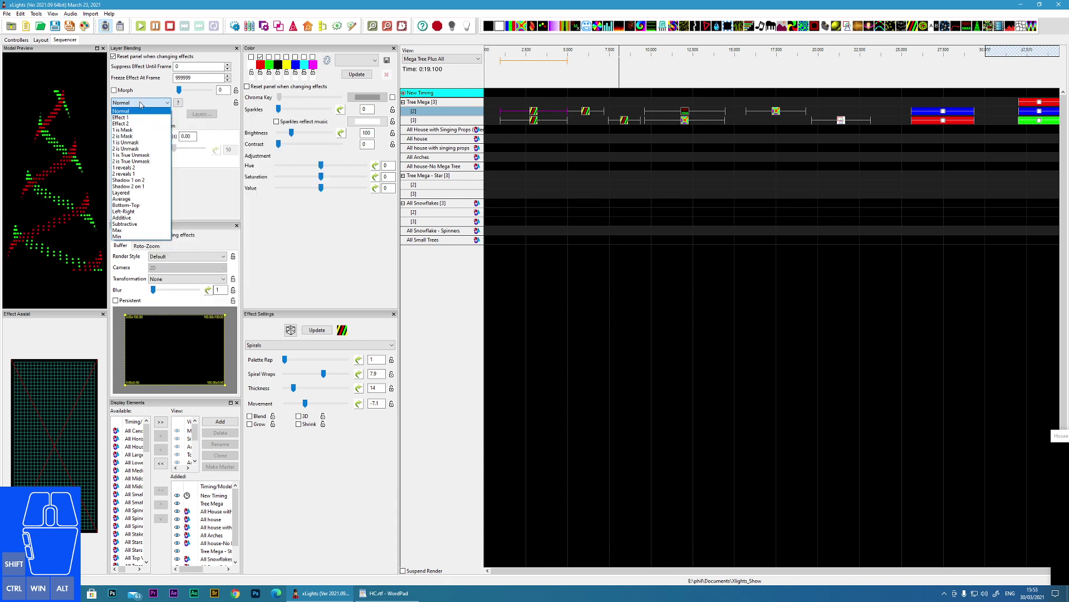
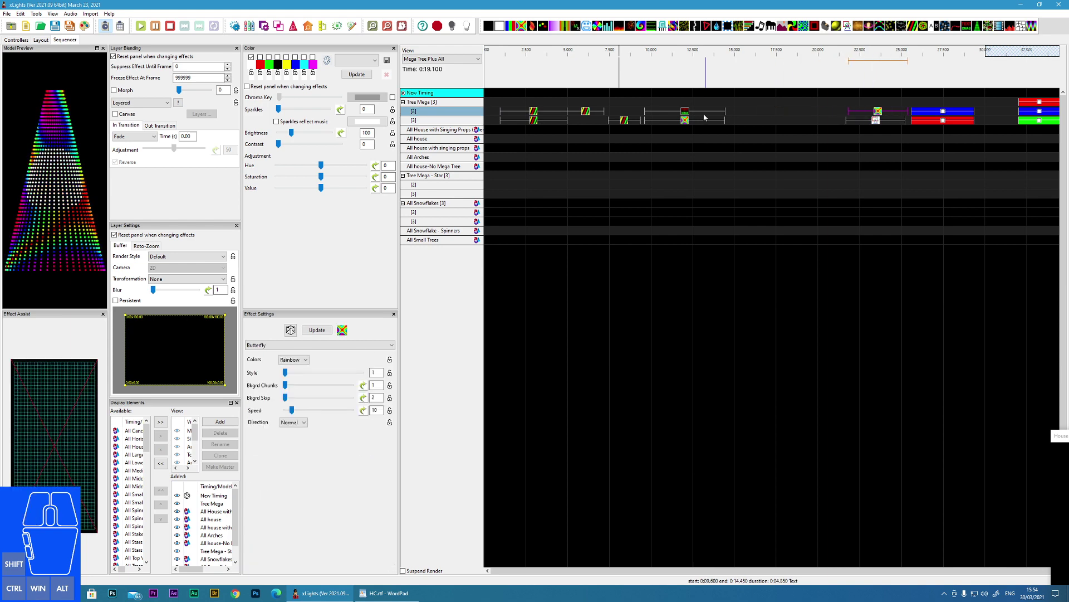
left_click_drag(685, 127, 776, 128)
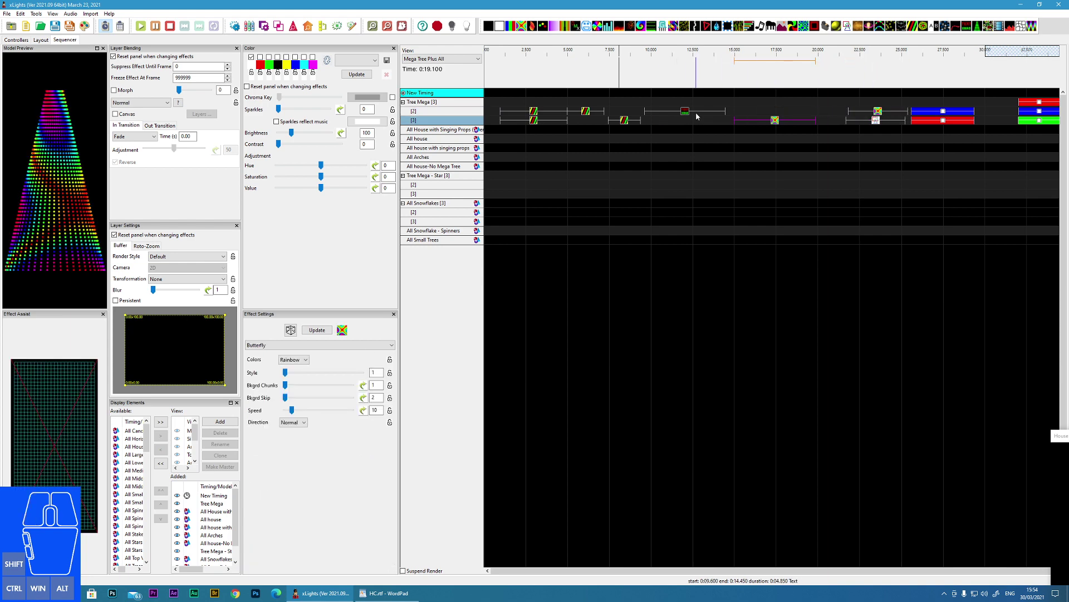
left_click(685, 119)
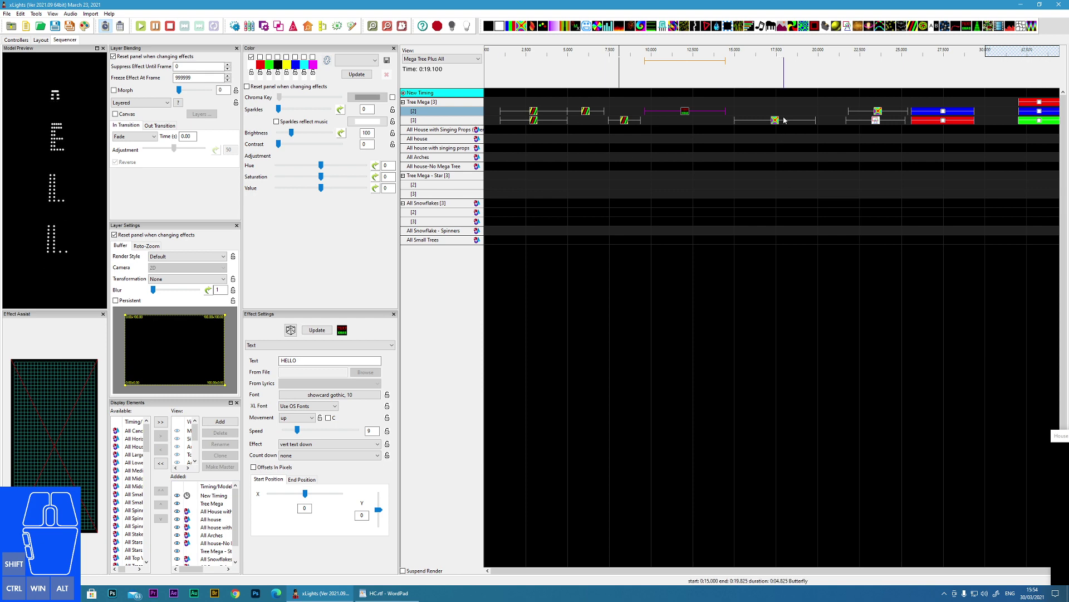
left_click(778, 125)
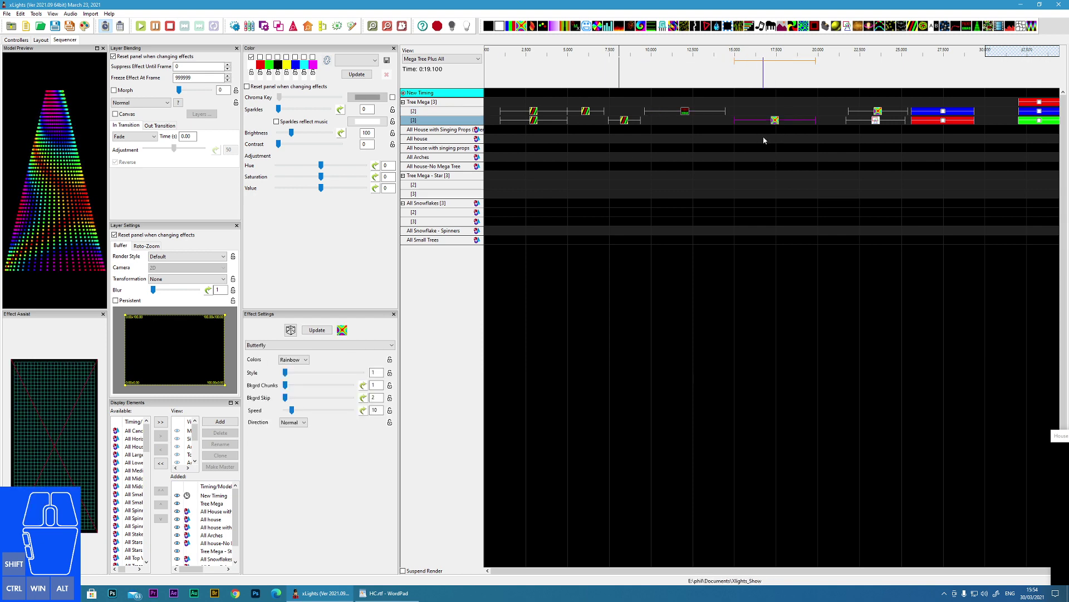
left_click_drag(779, 127, 686, 131)
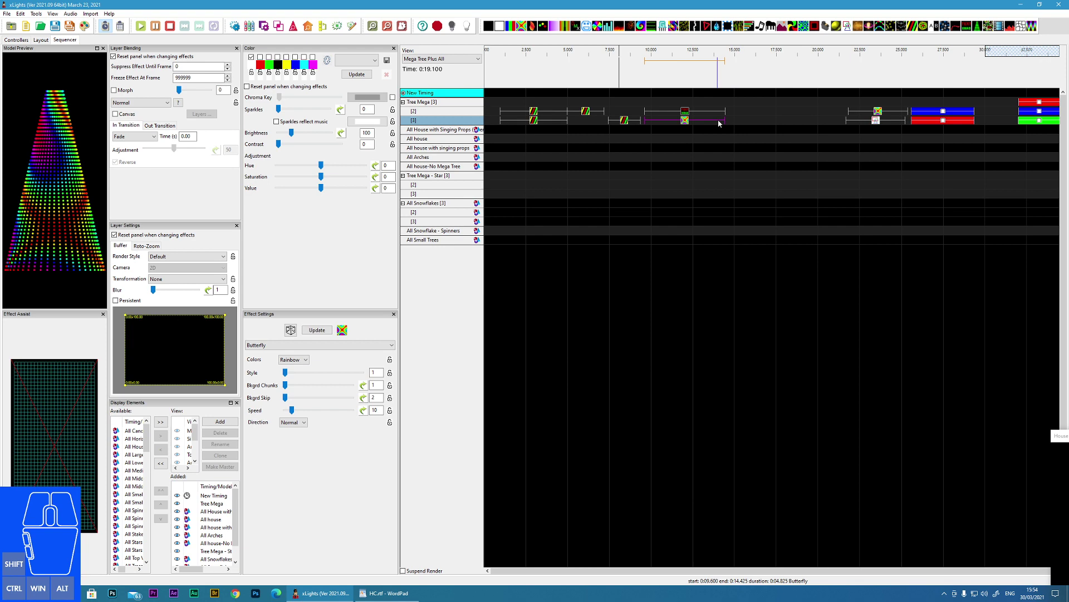
left_click(734, 141)
Show the Alignment options for the HELLO text and the butterfly effect beneath it.
right_click(687, 117)
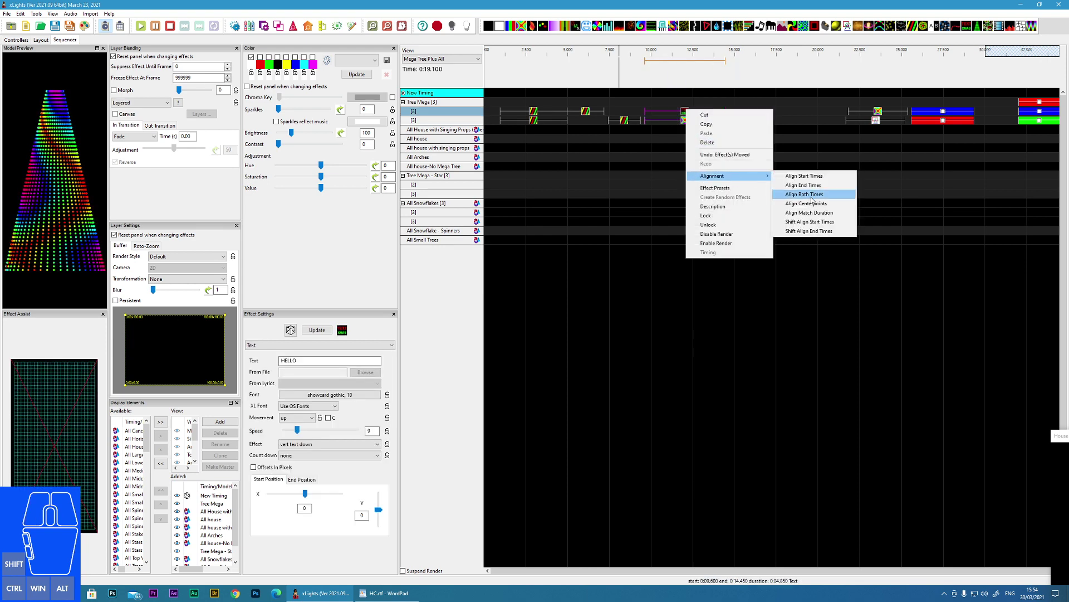
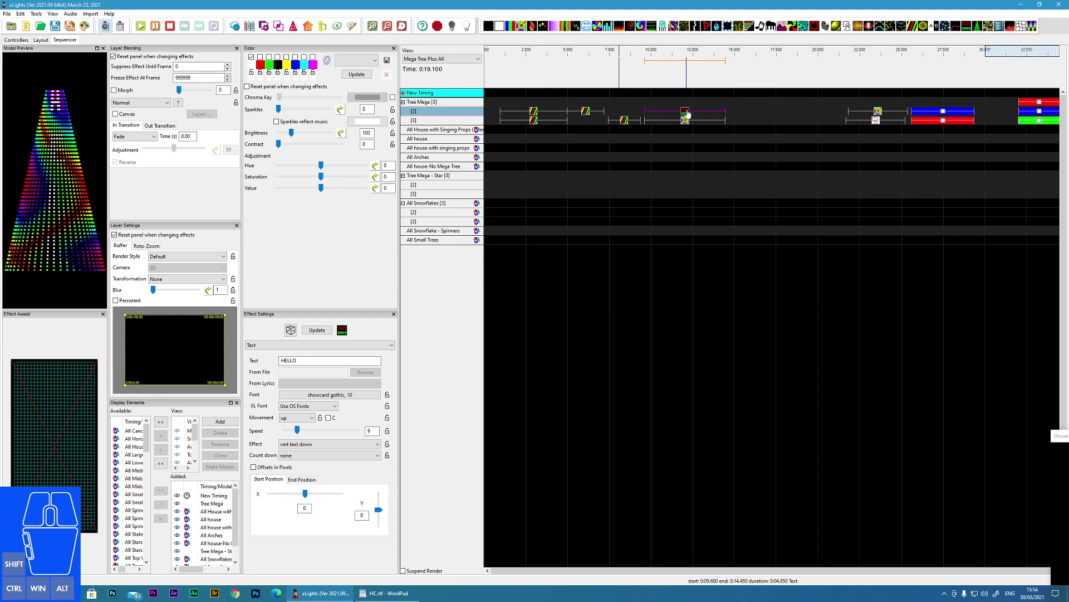
Select the HELLO Text effect on the upper Tree Mega layer for masking.
left_click(686, 118)
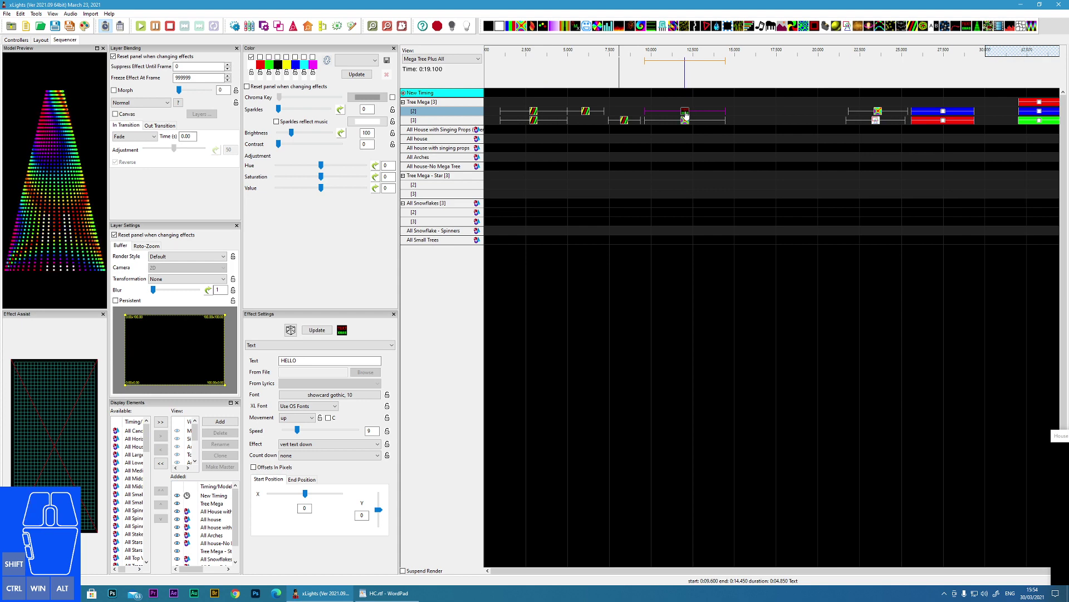
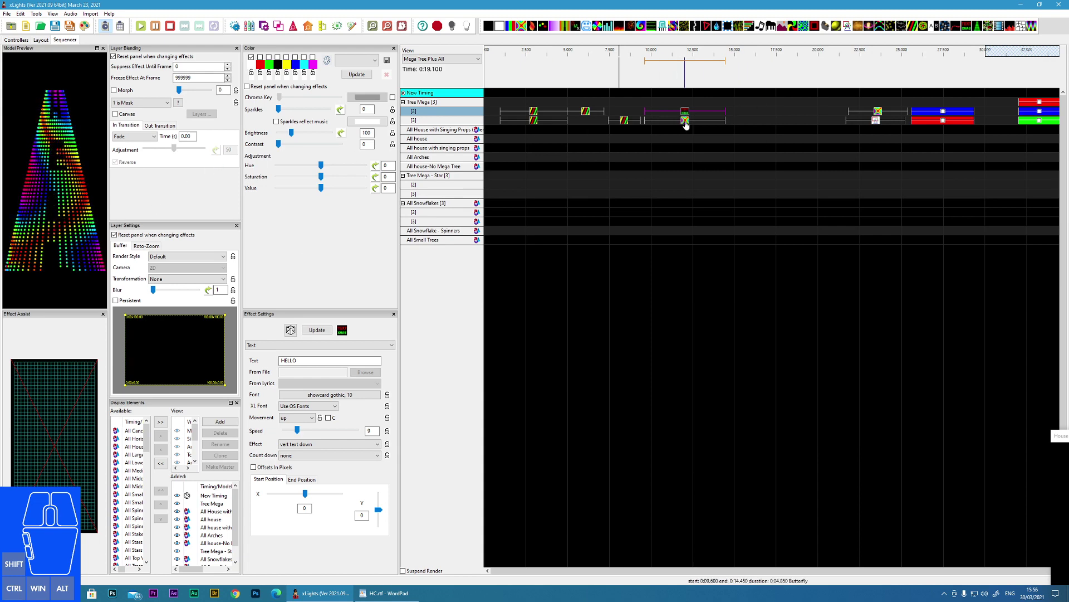
Blend the HELLO text over the Butterfly with 2 is Mask and slide the Shape effect back beneath it.
left_click(687, 127)
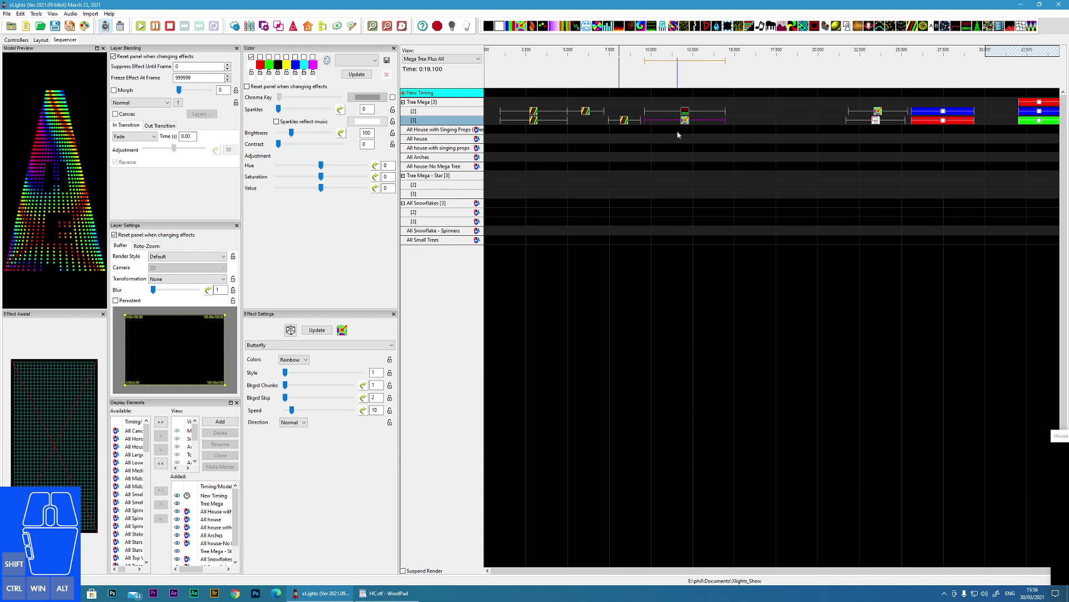
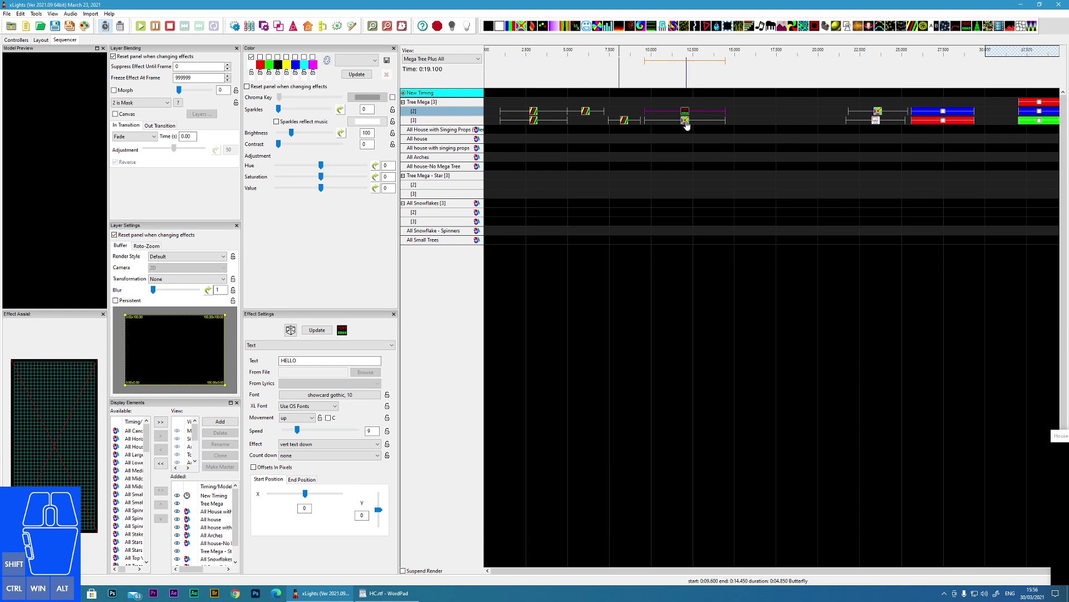
left_click(687, 127)
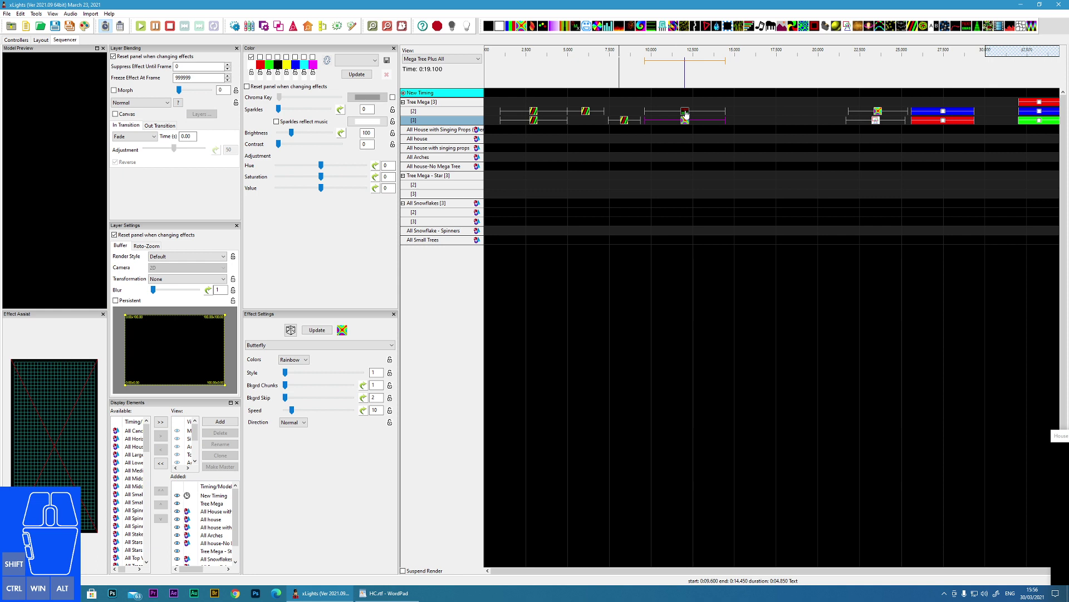
left_click(687, 117)
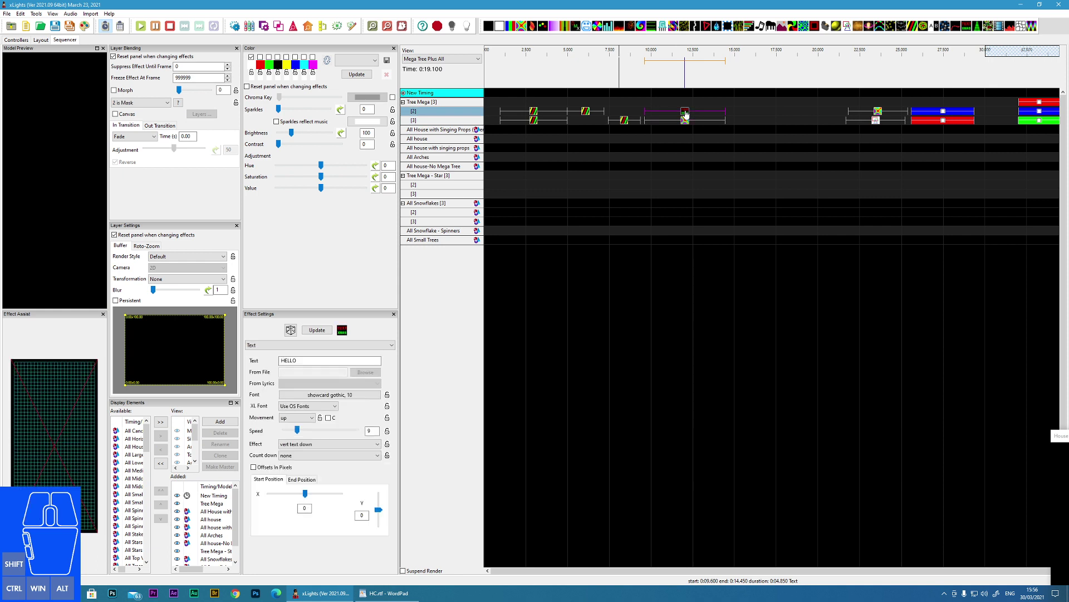
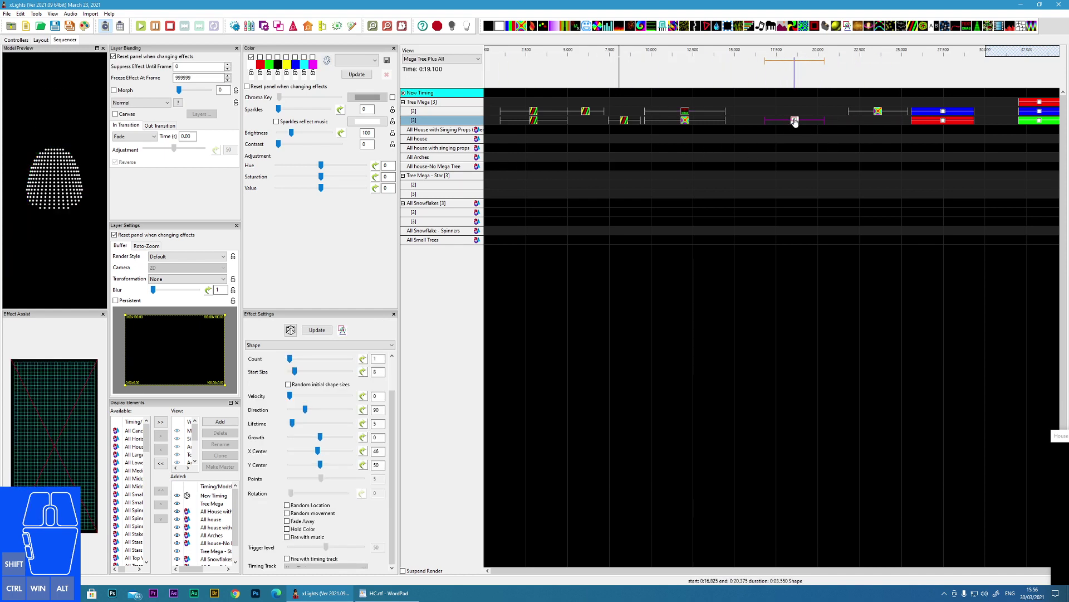
left_click_drag(797, 128, 879, 132)
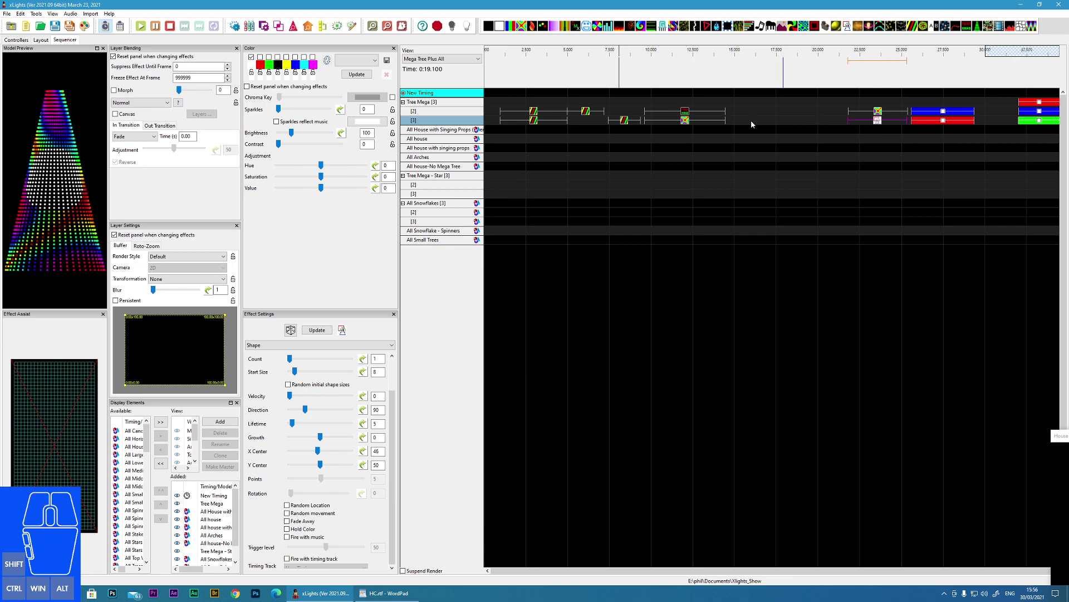
left_click(687, 120)
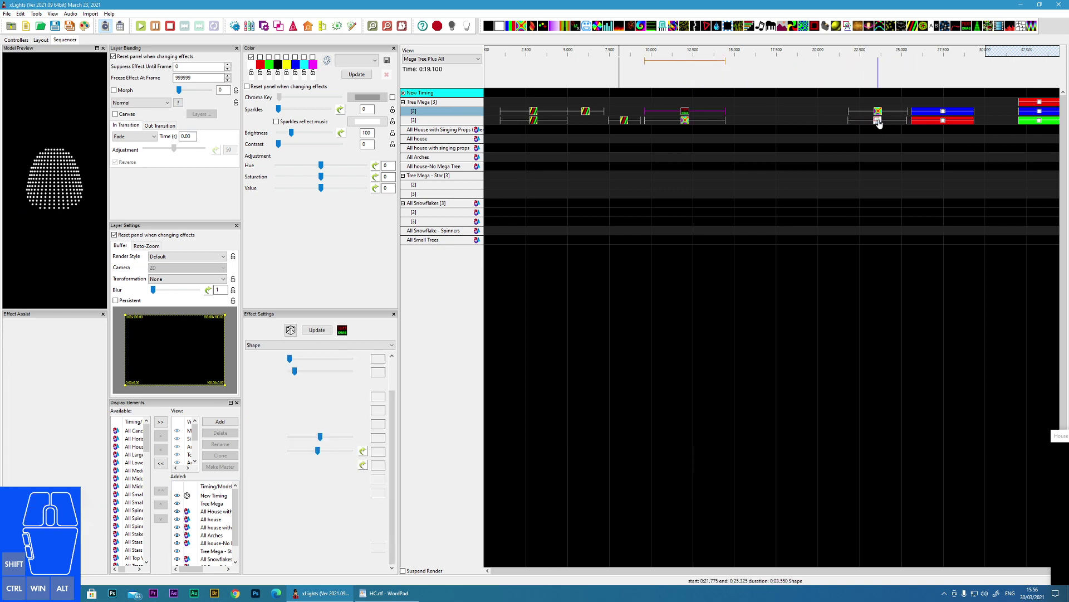
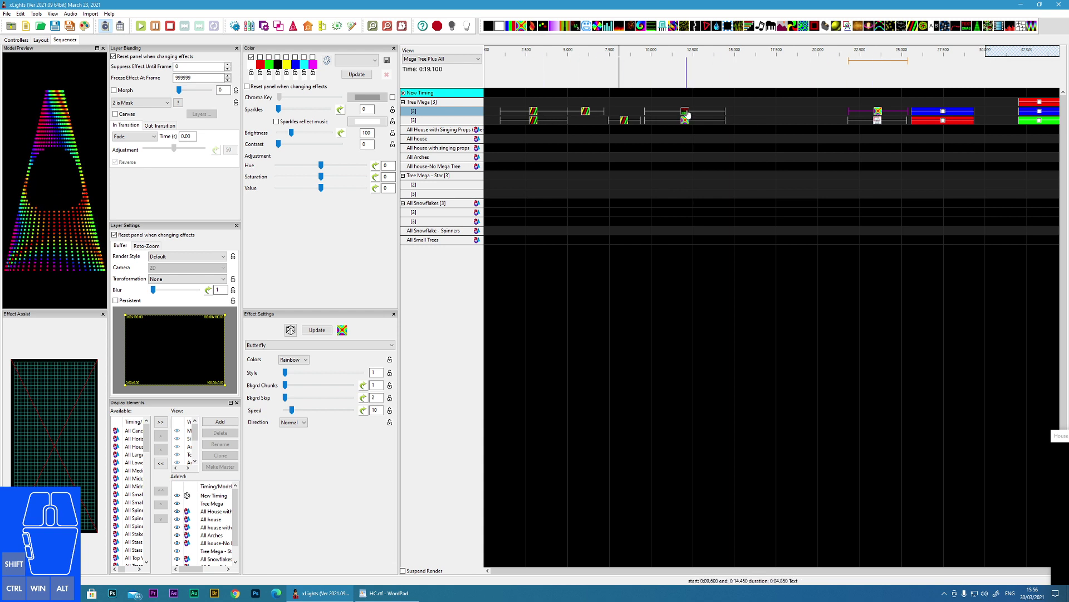
Show the blending mode list for the HELLO text, currently 2 is Mask.
left_click(689, 116)
left_click(144, 106)
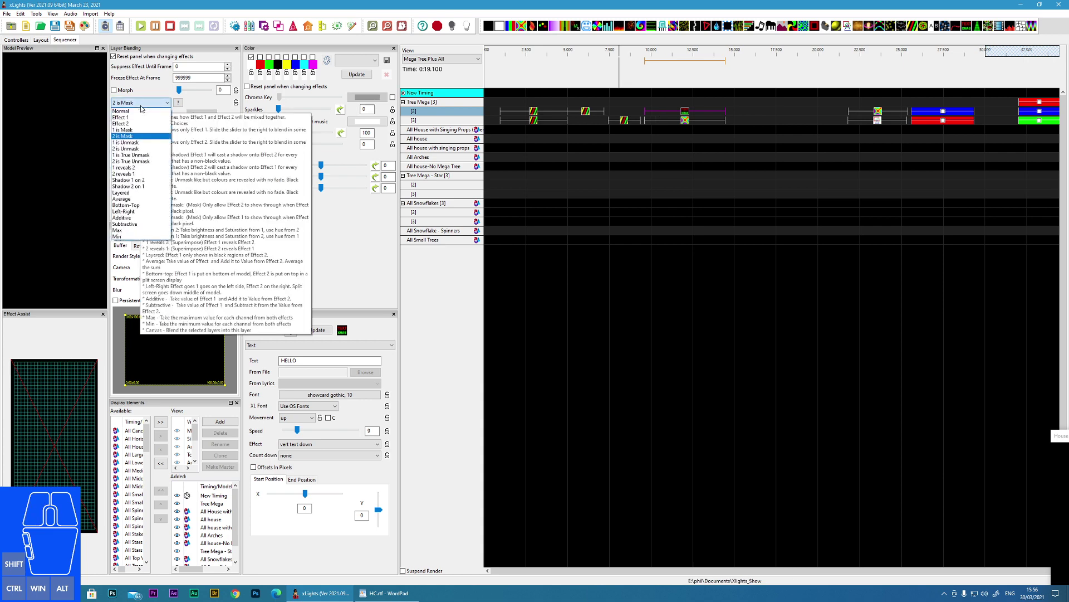
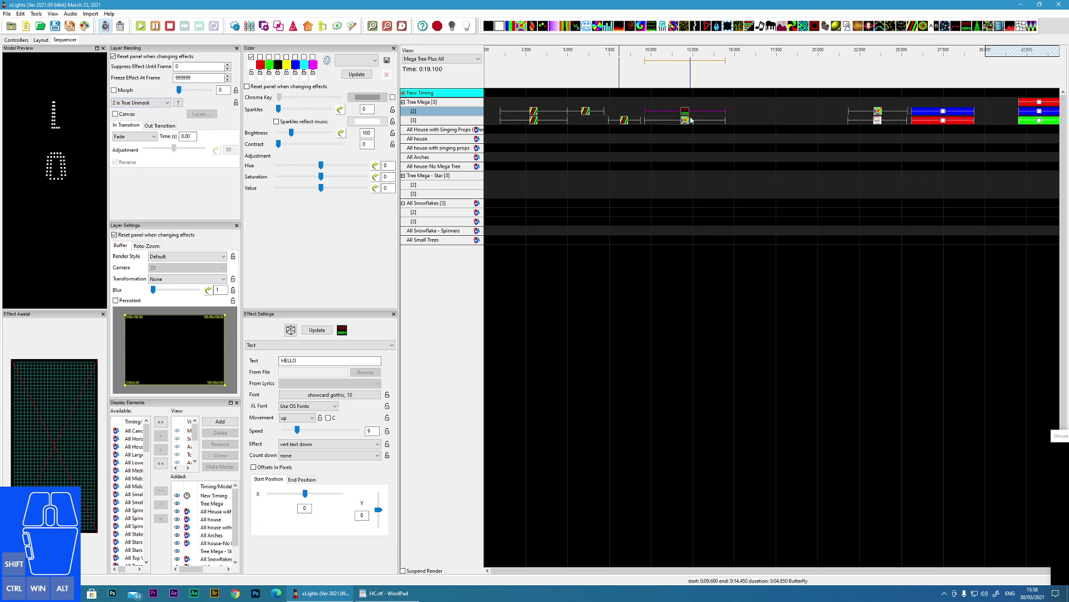
Select the HELLO text effect, now previewing as dotted letters with 2 is True Unmask.
left_click(686, 119)
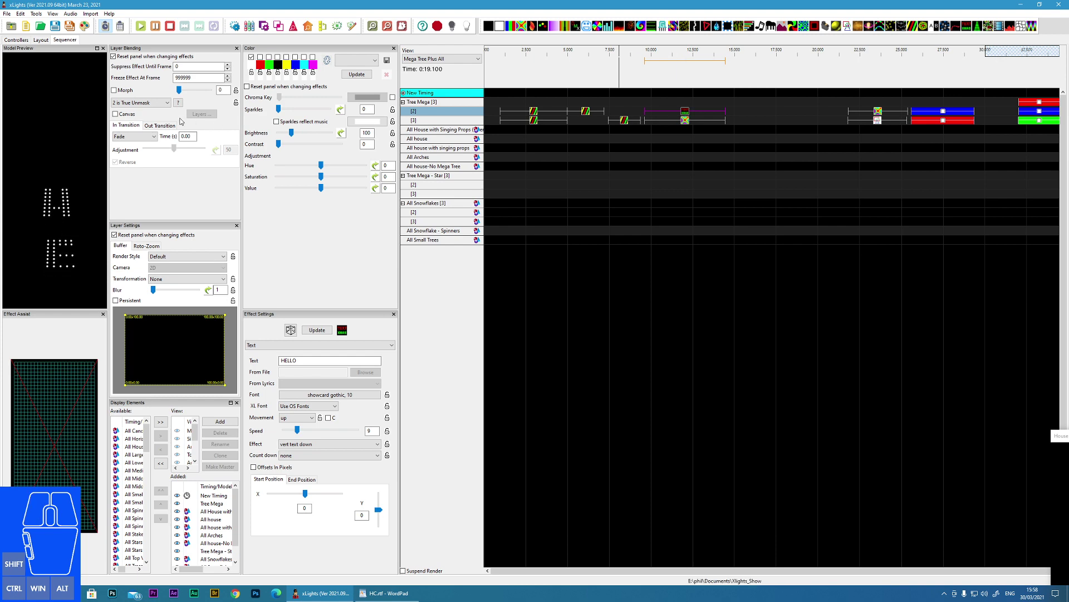
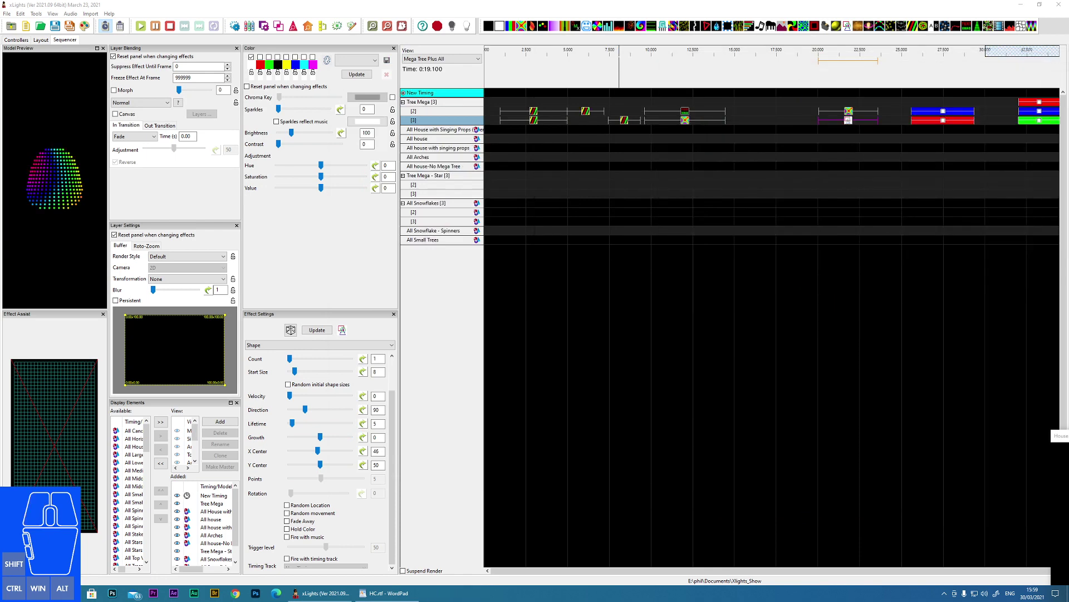
left_click_drag(851, 118, 857, 119)
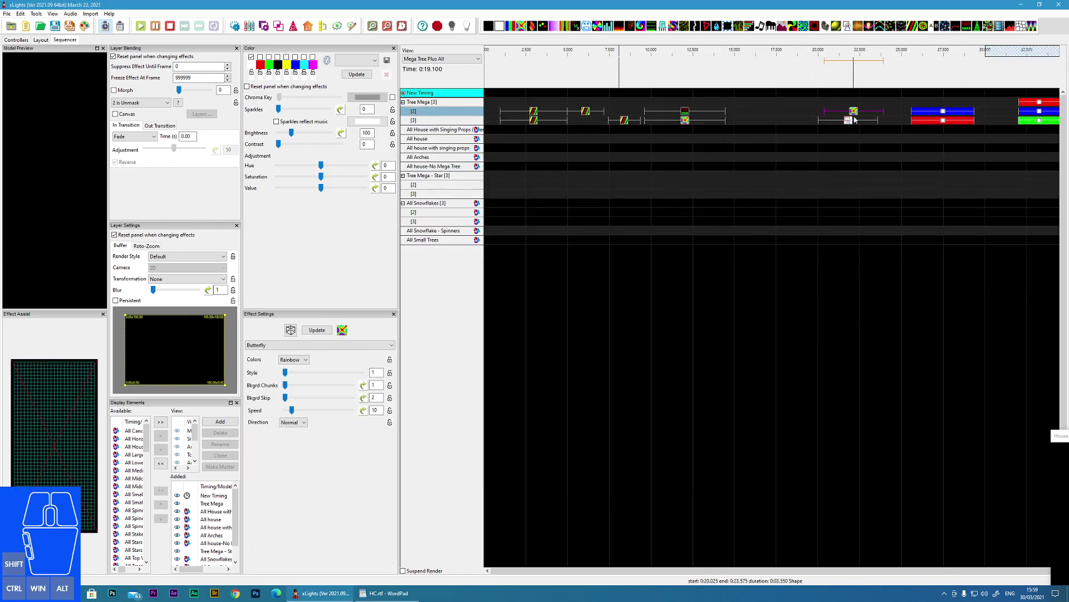
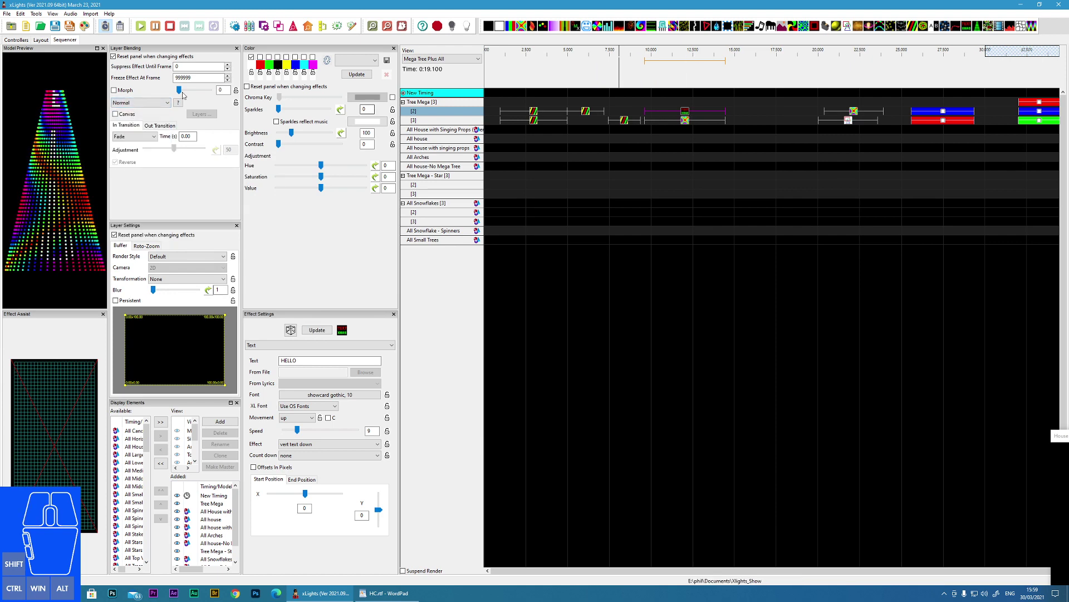
Blend the HELLO text over the Butterfly with 2 reveals 1, then try a true unmask mode.
left_click(162, 103)
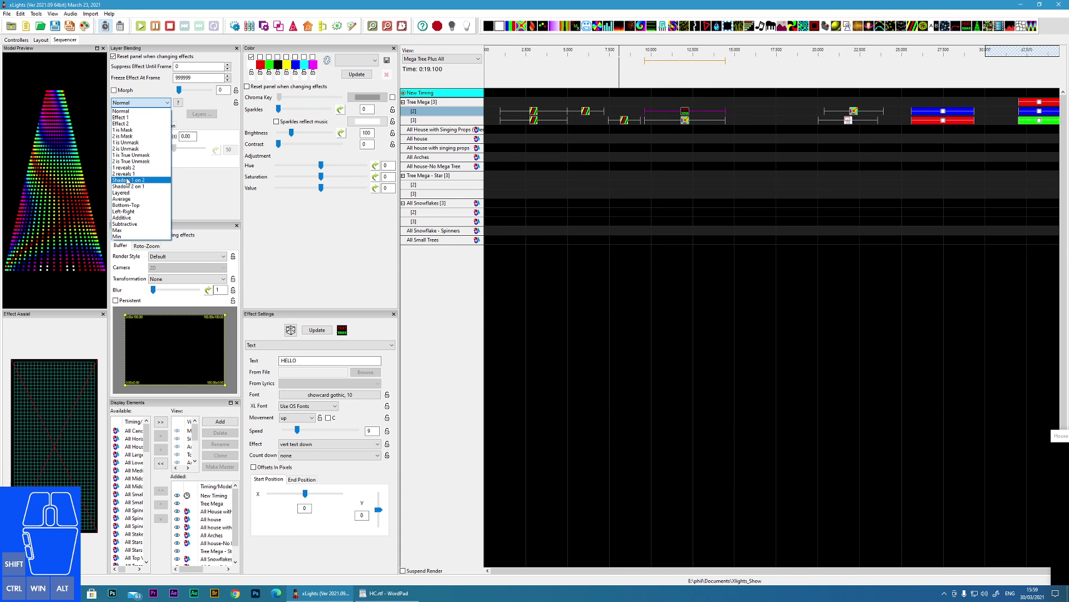
left_click(129, 177)
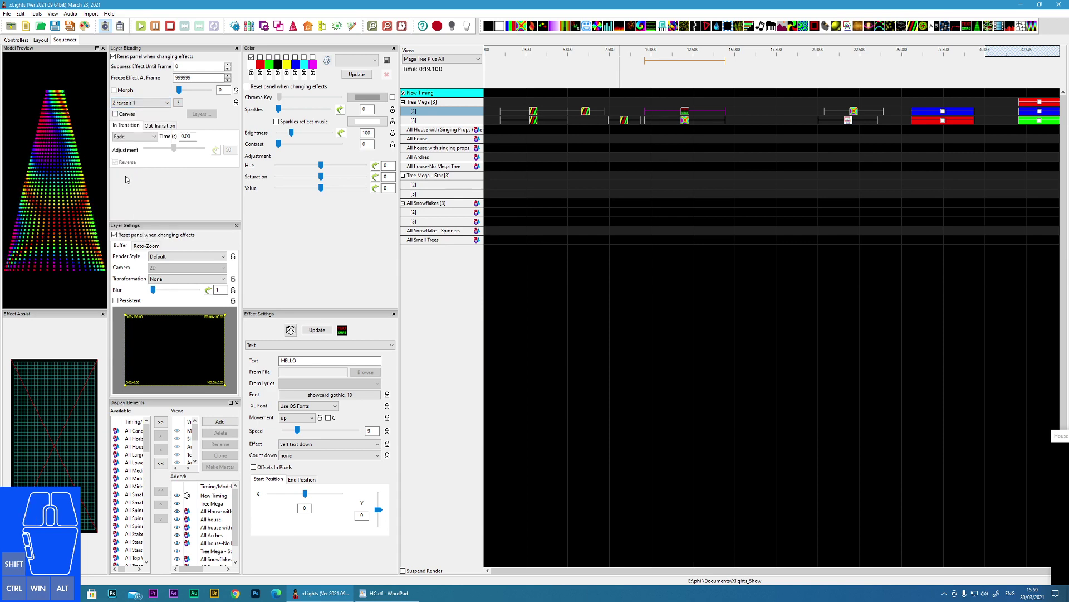
left_click(685, 127)
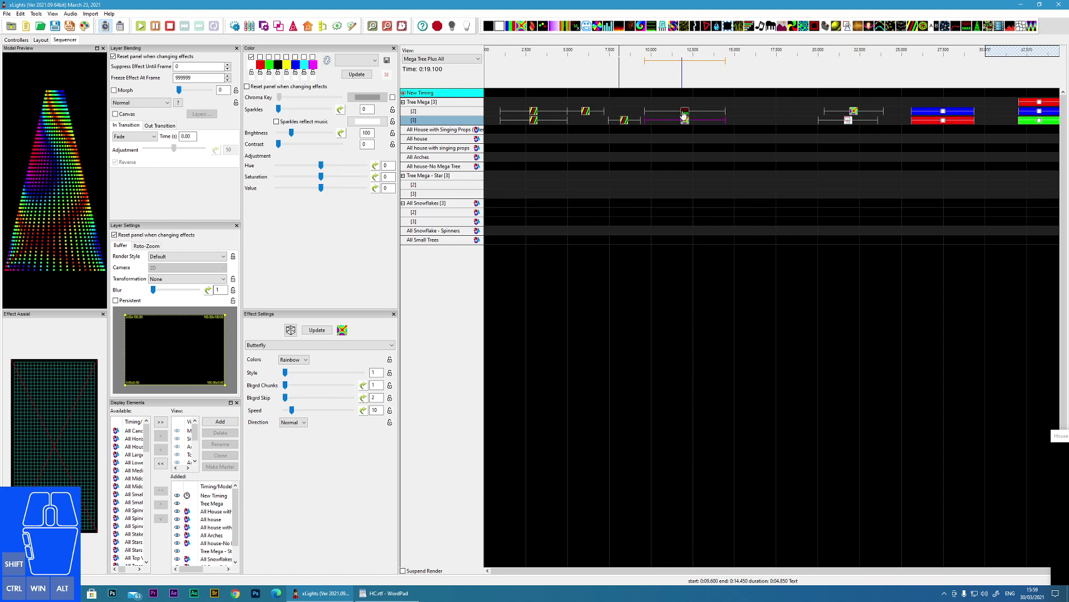
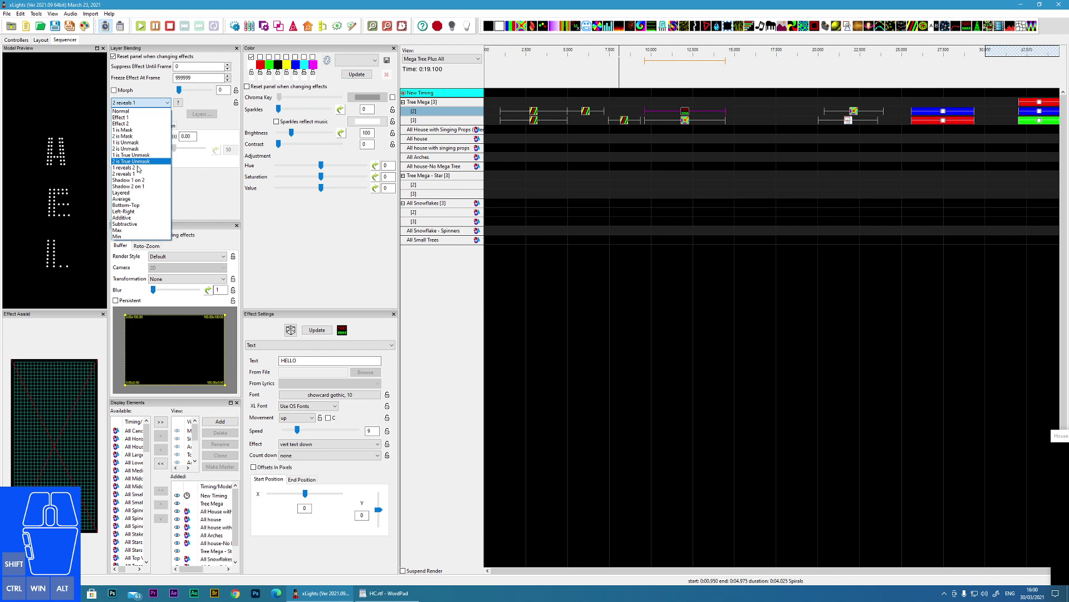
left_click(133, 181)
Return the rainbow Butterfly effect to Normal blend mode.
left_click(690, 126)
left_click(166, 103)
left_click(141, 113)
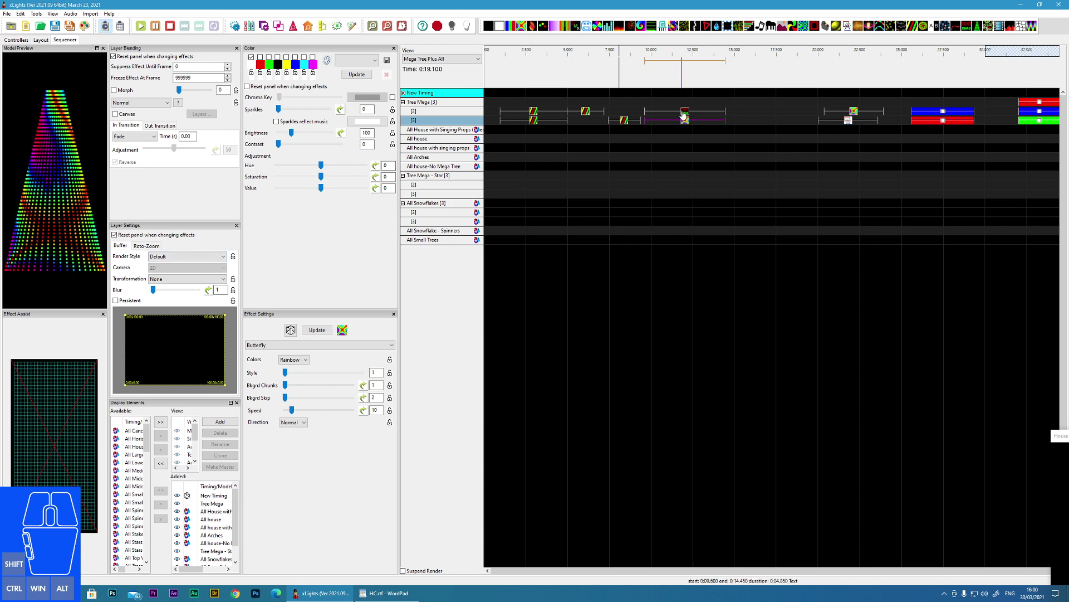
left_click(688, 128)
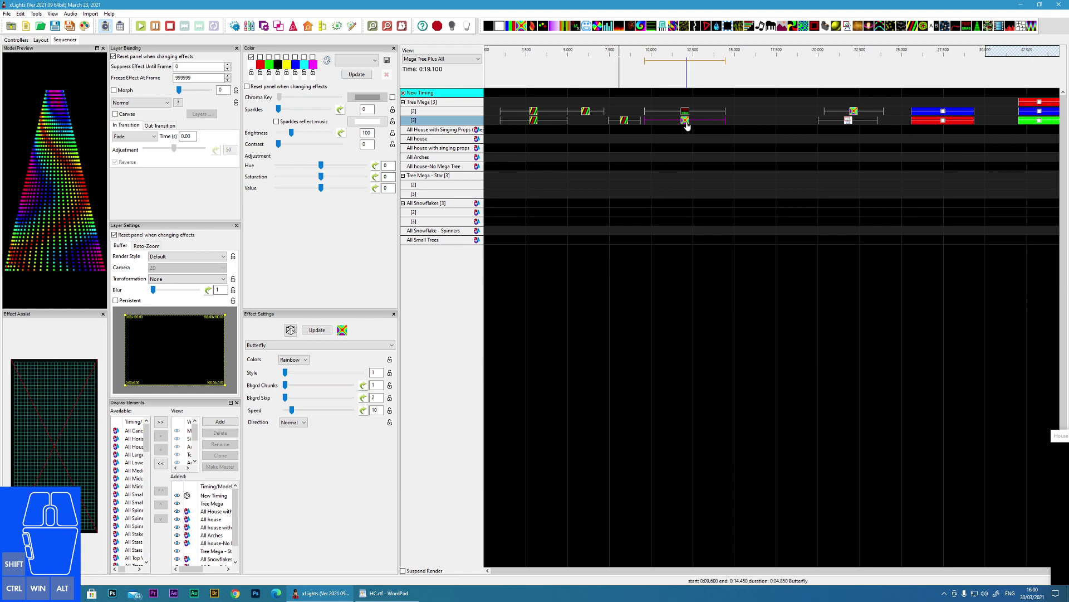
Change the effect beneath HELLO to a solid On effect, red then blue.
left_click(321, 347)
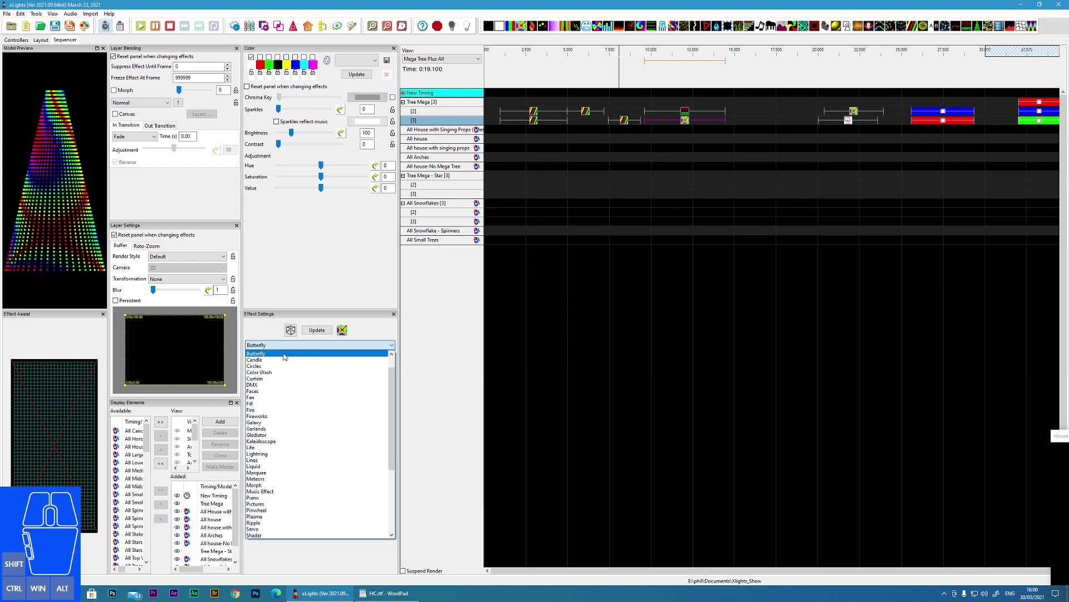
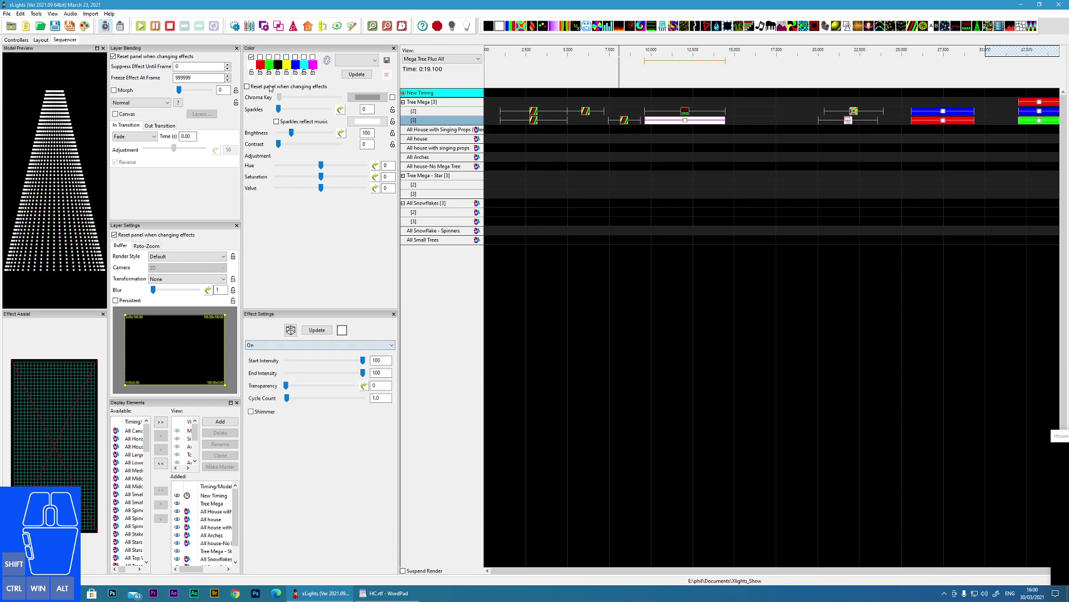
left_click(265, 62)
left_click(254, 60)
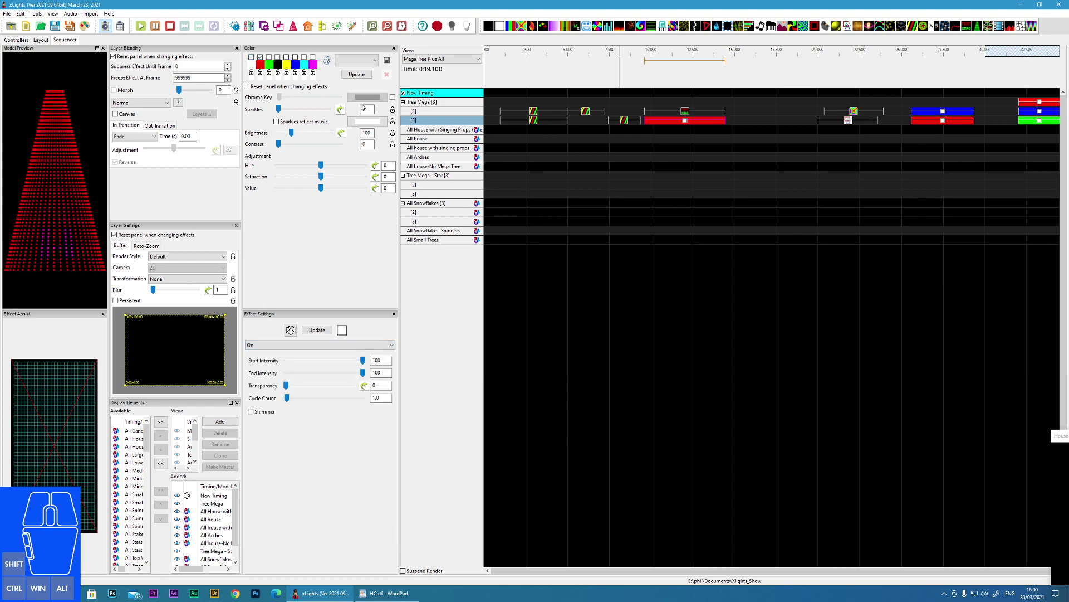
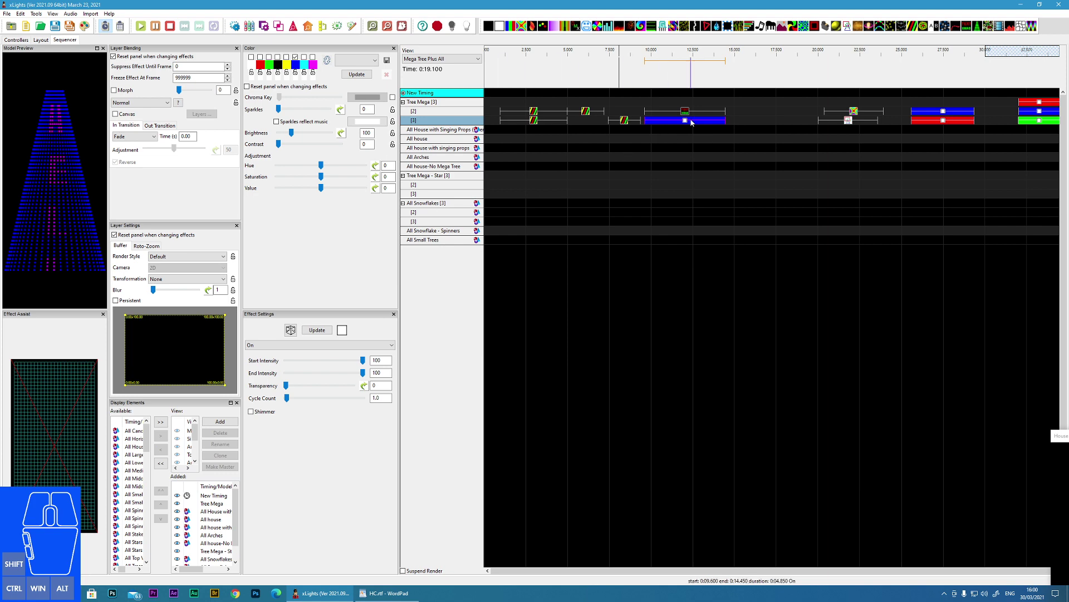
left_click(688, 119)
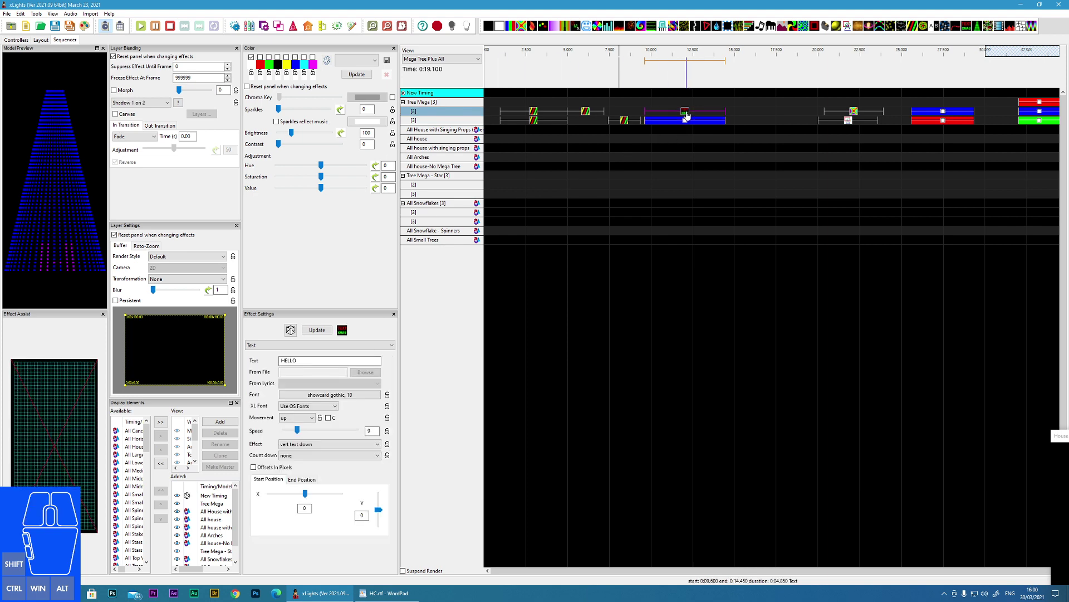
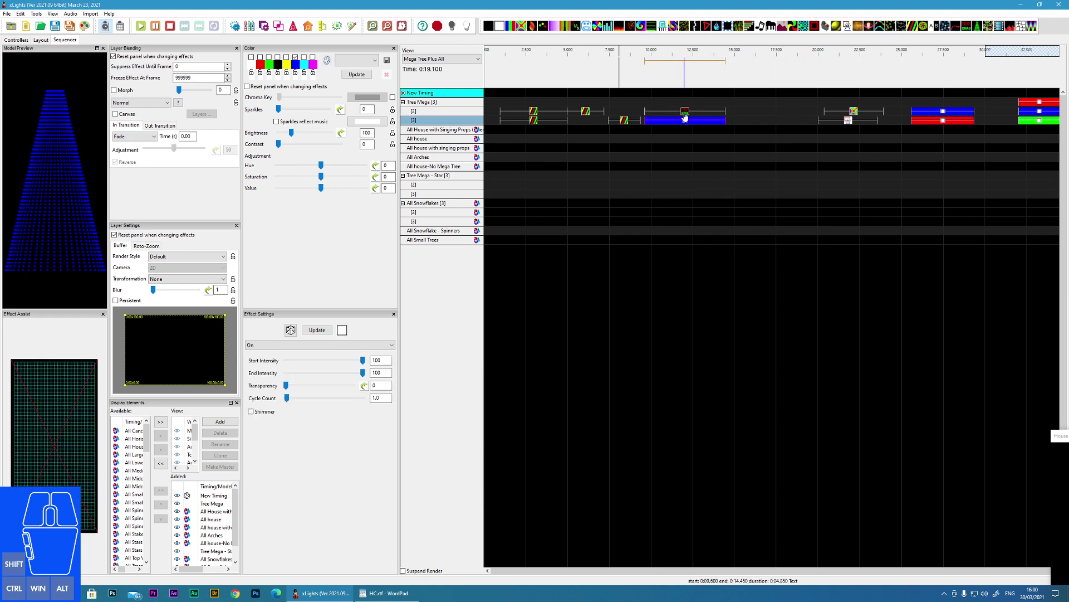
left_click(685, 118)
Blend the text as Shadow 2 on 1, slide the solid On effect out and back under HELLO, and recolour it green.
left_click(147, 103)
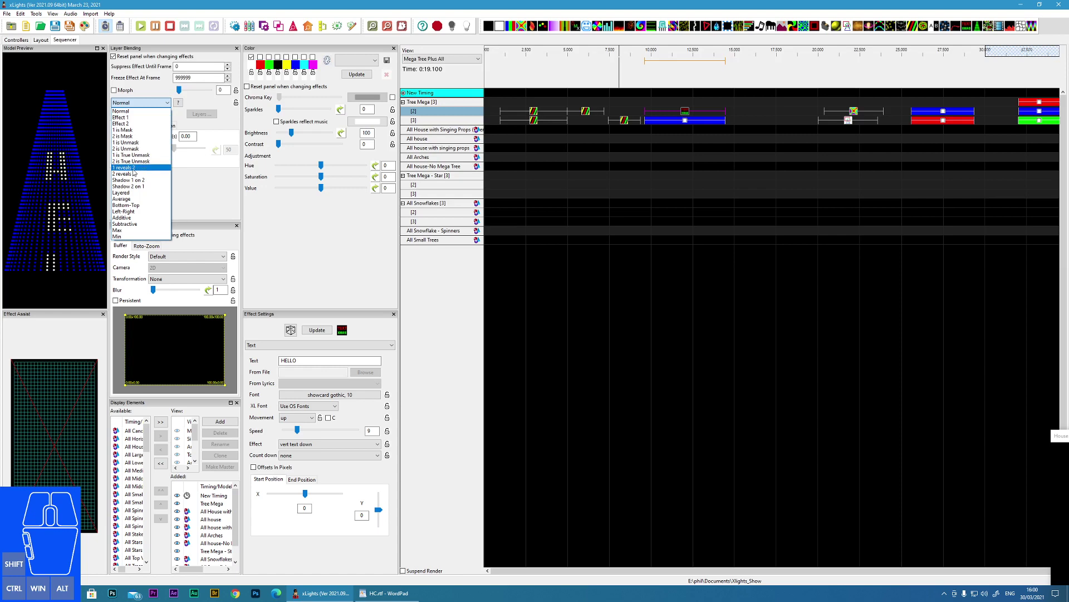
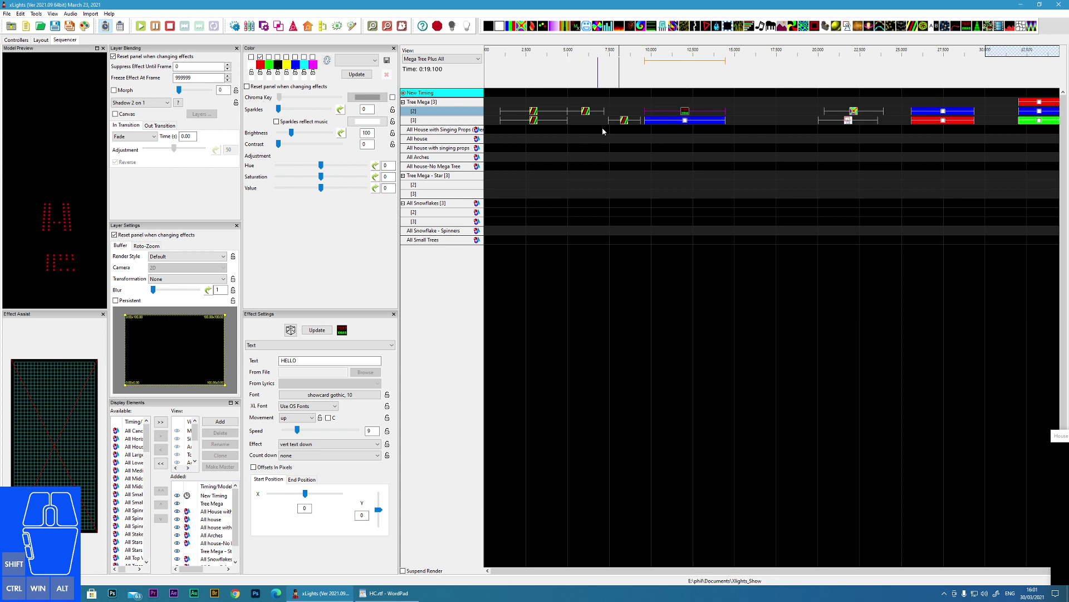
left_click_drag(690, 126, 772, 130)
left_click(684, 119)
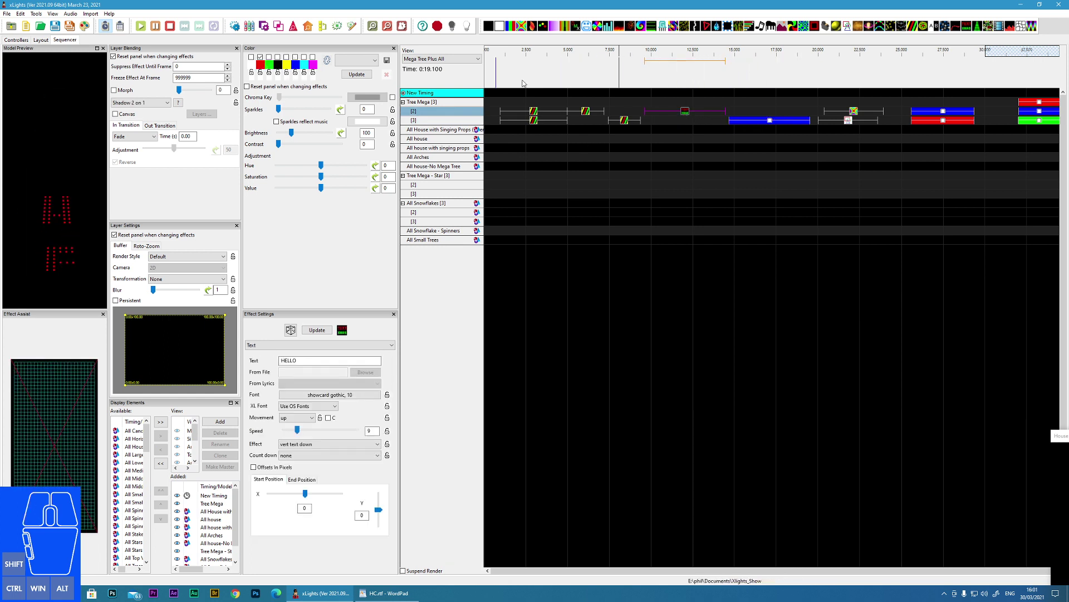
left_click_drag(772, 126, 687, 126)
left_click(686, 126)
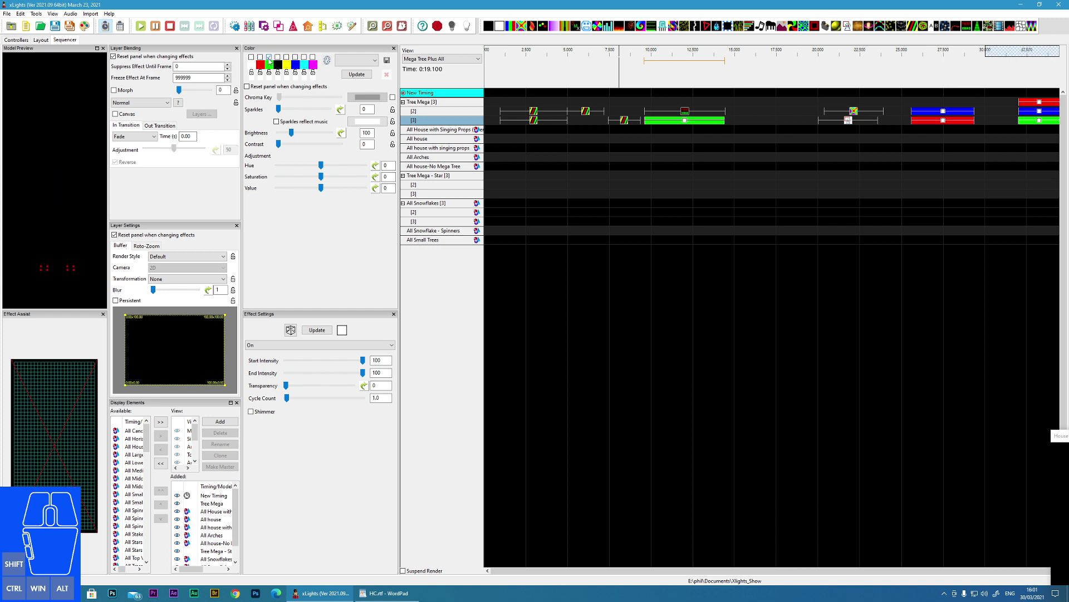
left_click(685, 128)
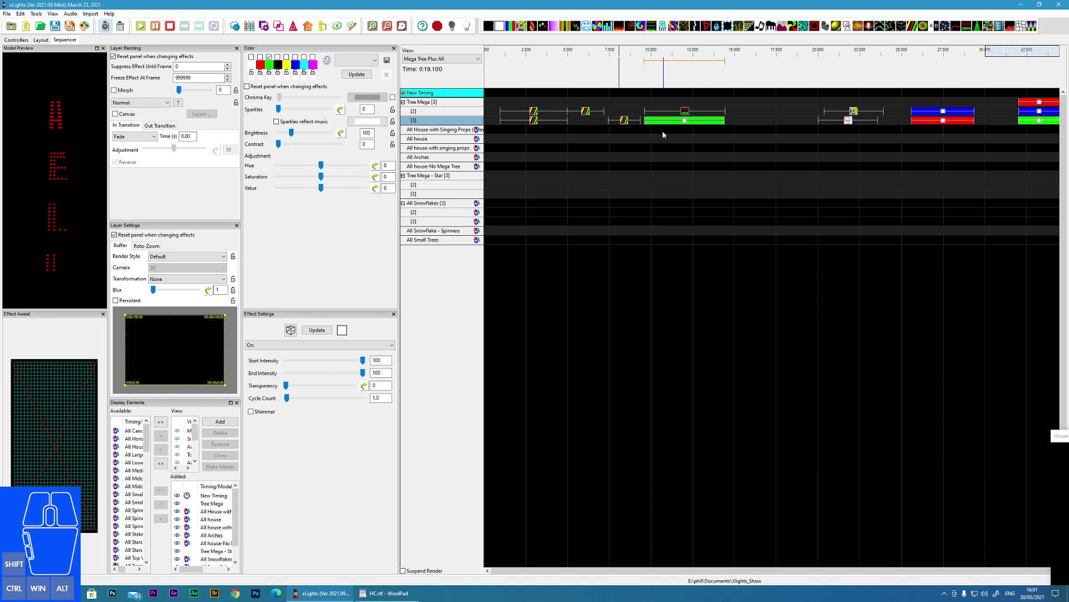
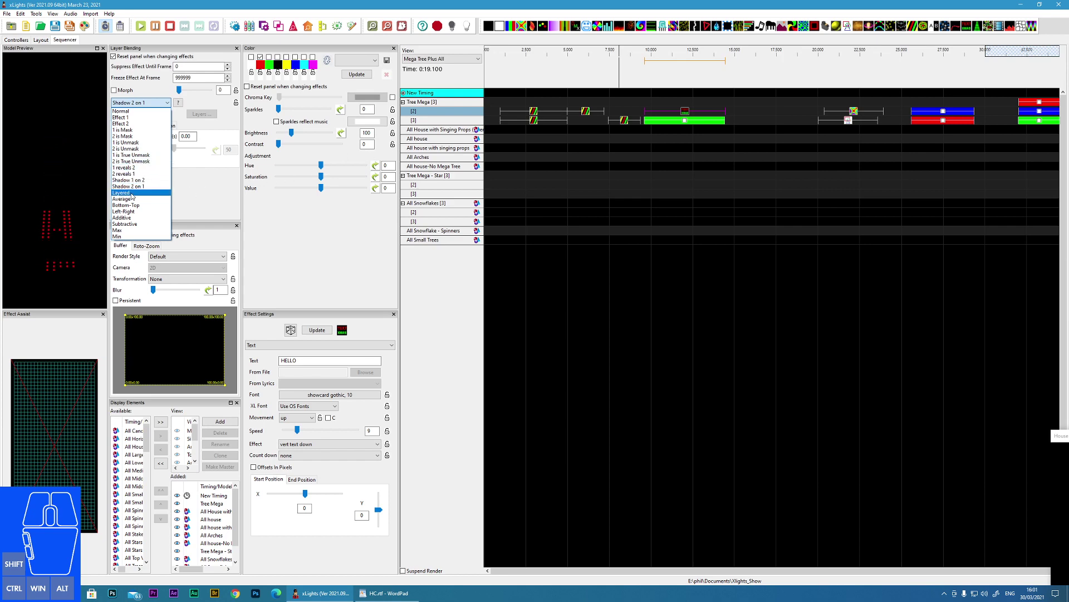
Blend the text Layered, then select the Butterfly effect stacked over the Shape effect for Layered blending.
left_click(134, 194)
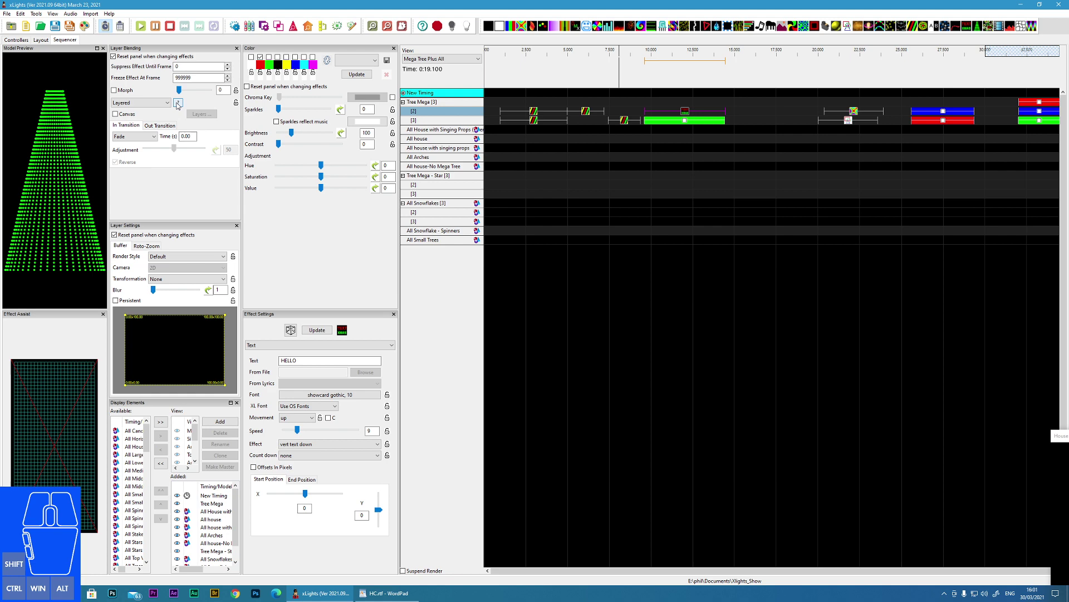
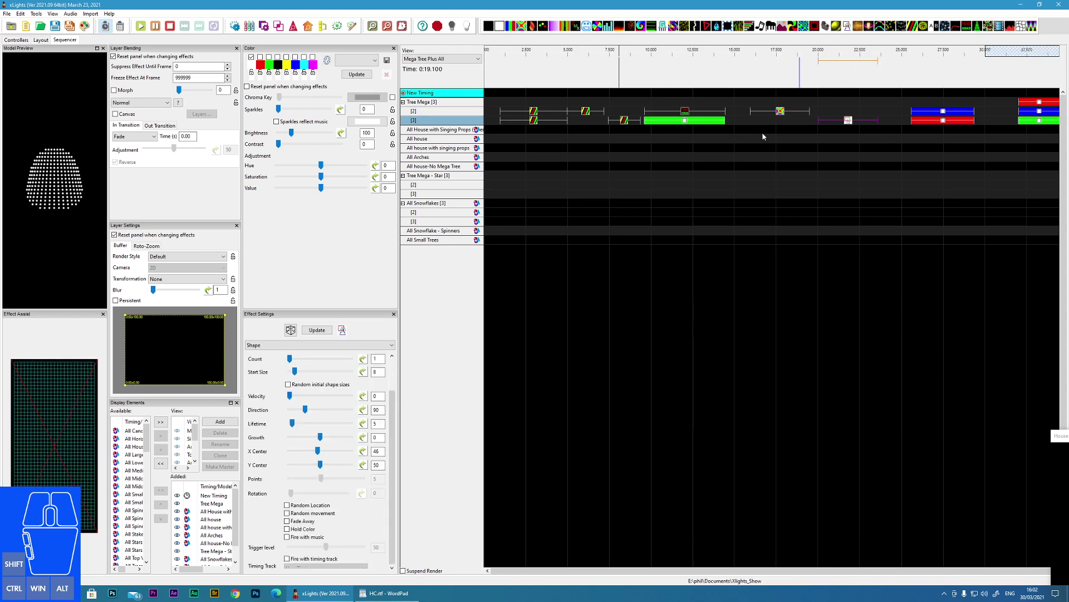
left_click(851, 128)
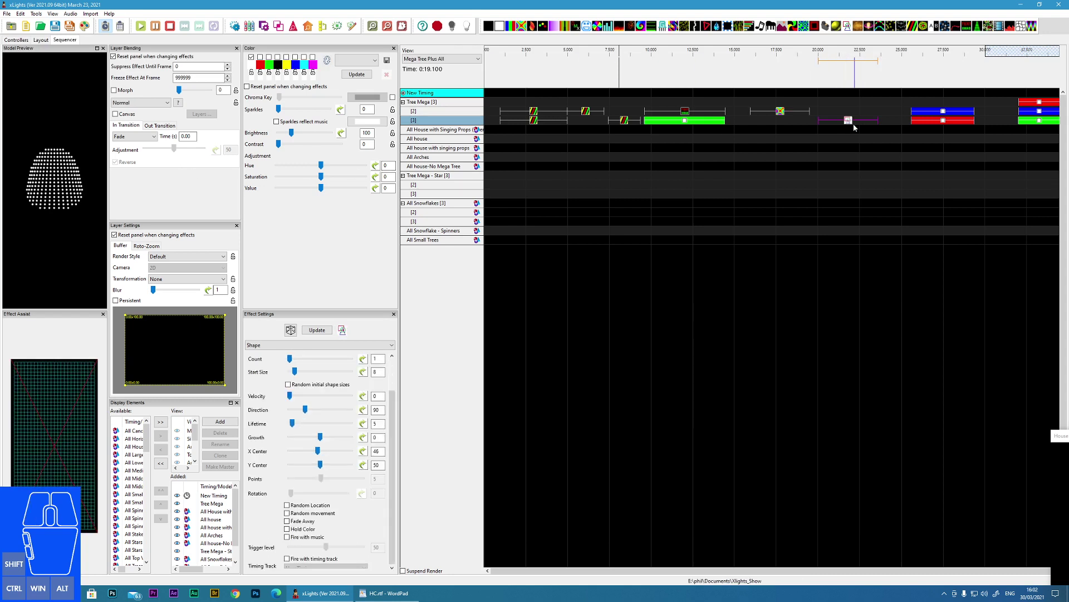
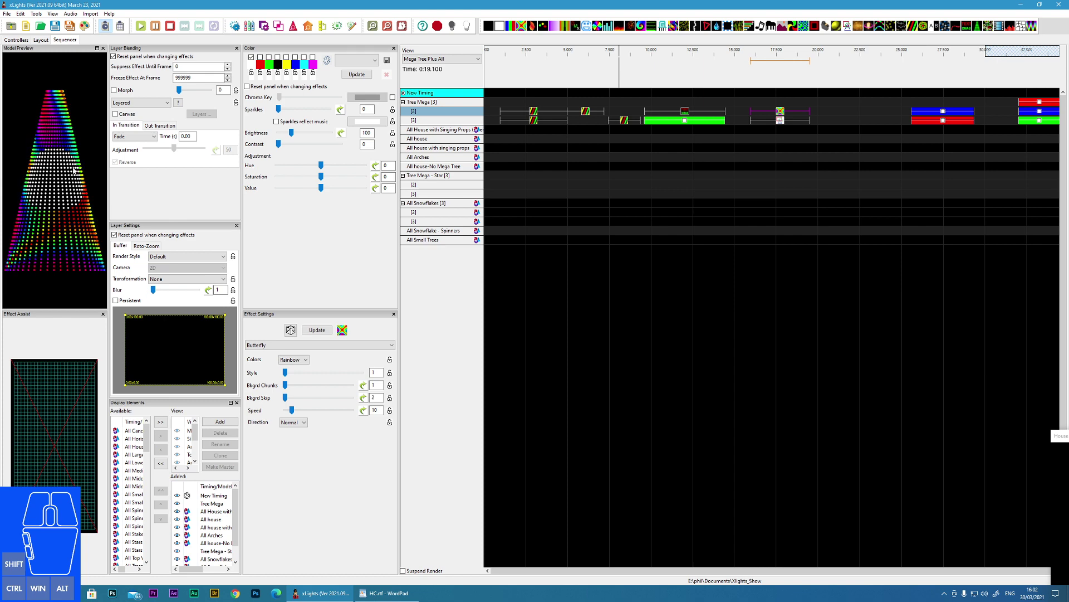
left_click(782, 128)
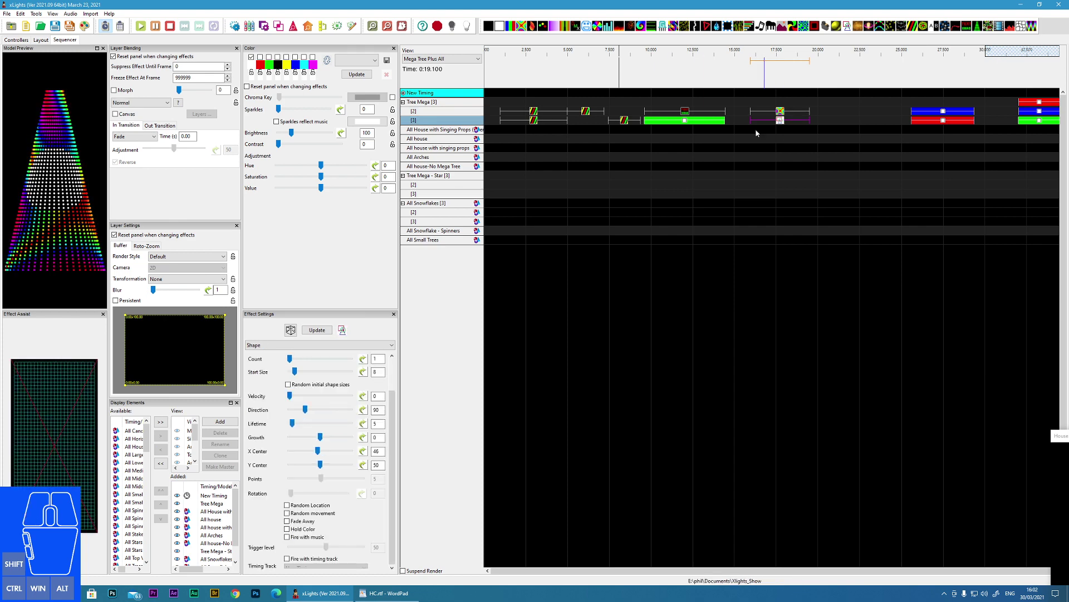
left_click(783, 115)
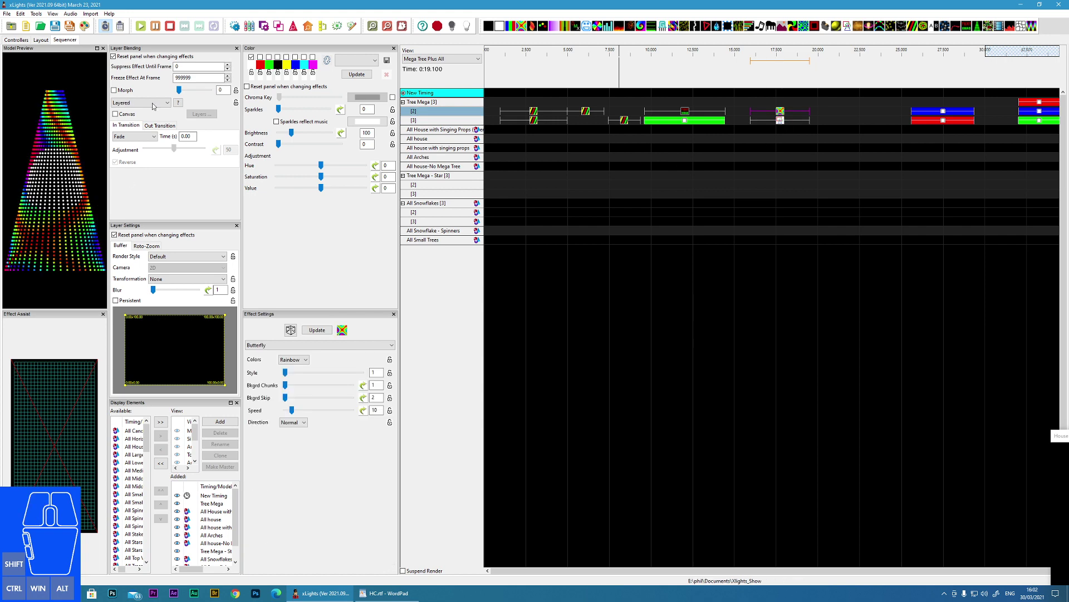
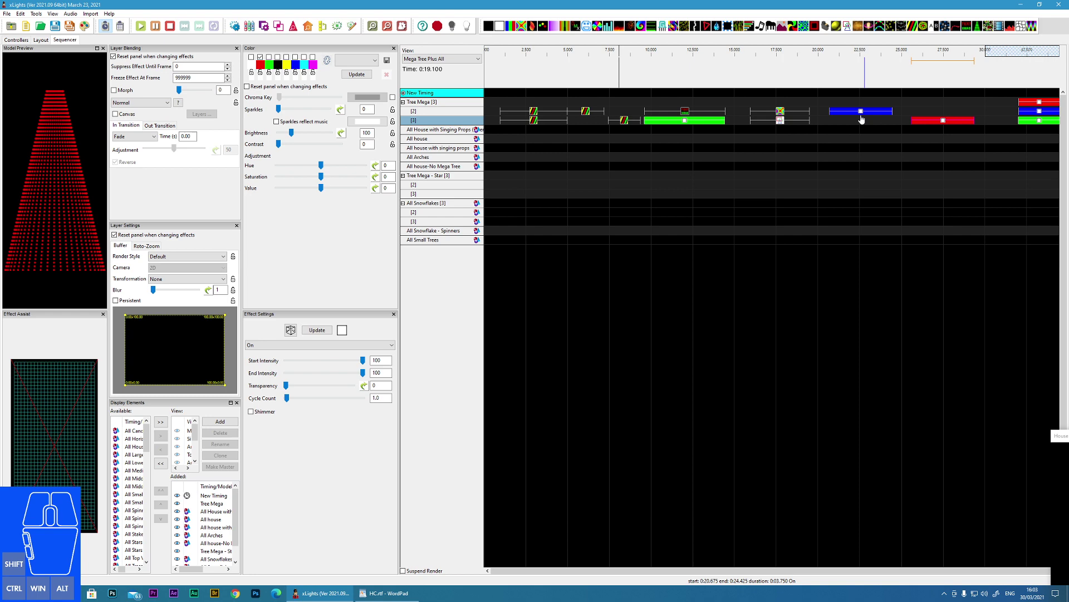
Drag the red On effect directly under the blue one and select the blue effect for Average blending.
left_click(863, 117)
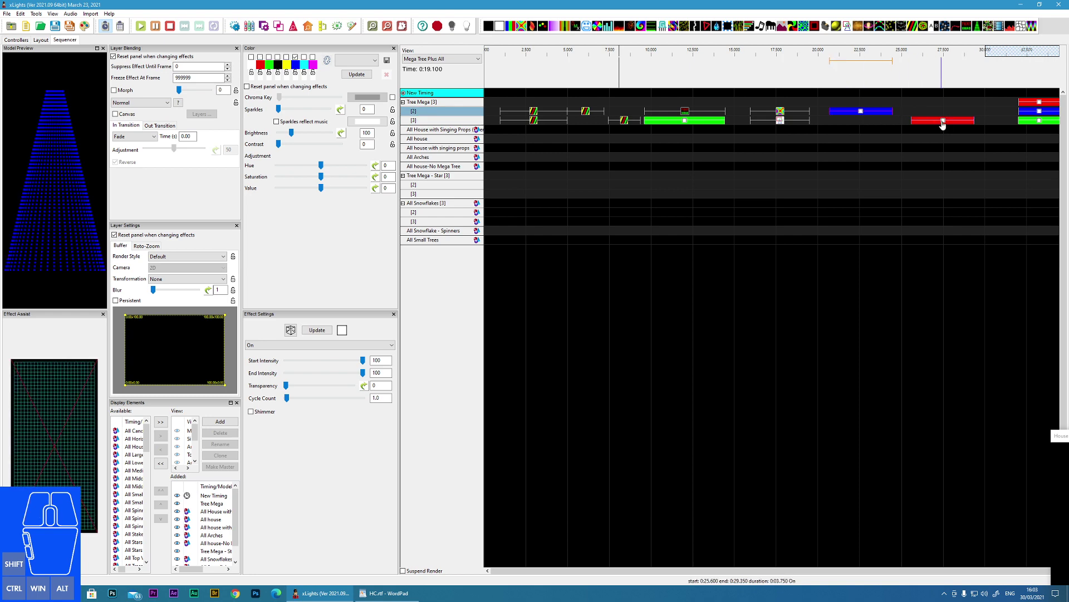
left_click(945, 128)
left_click_drag(944, 127, 862, 133)
left_click(862, 119)
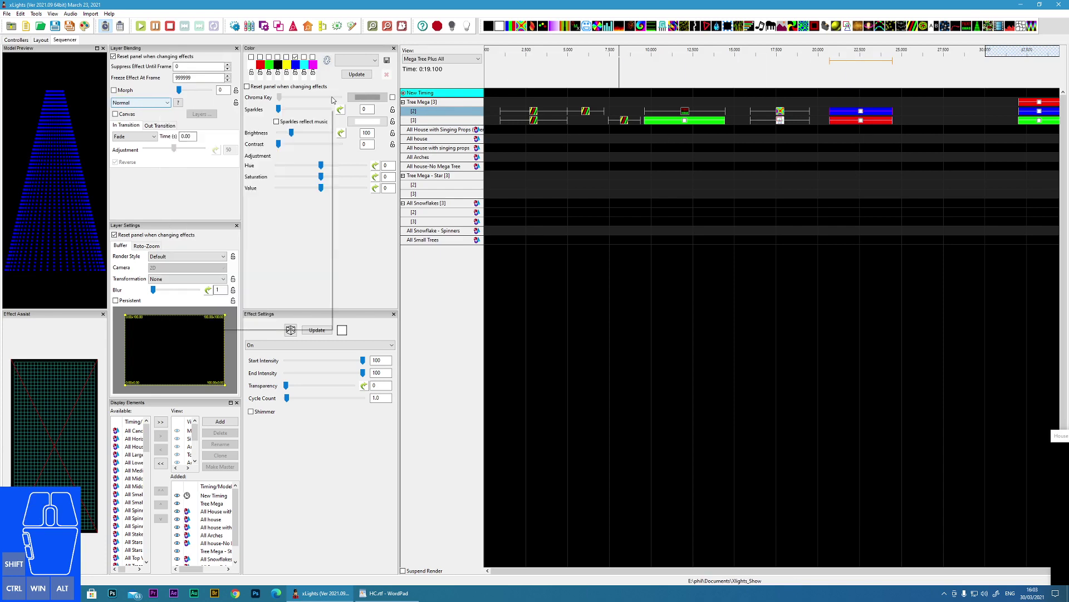
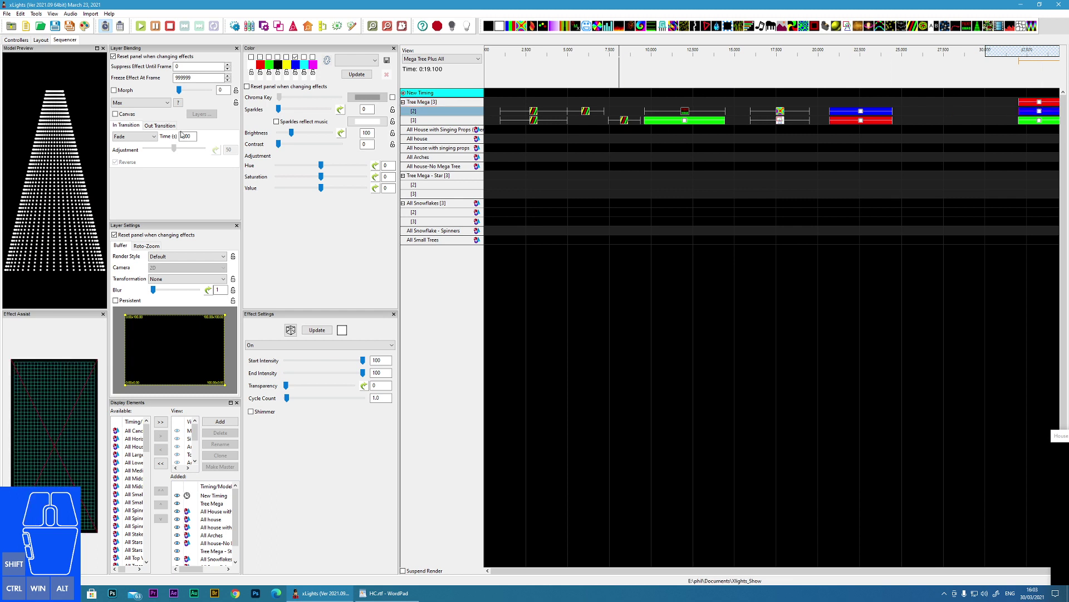
Blend the blue effect Bottom-Top over the red one, then shift the red effect later in the timeline.
left_click(158, 104)
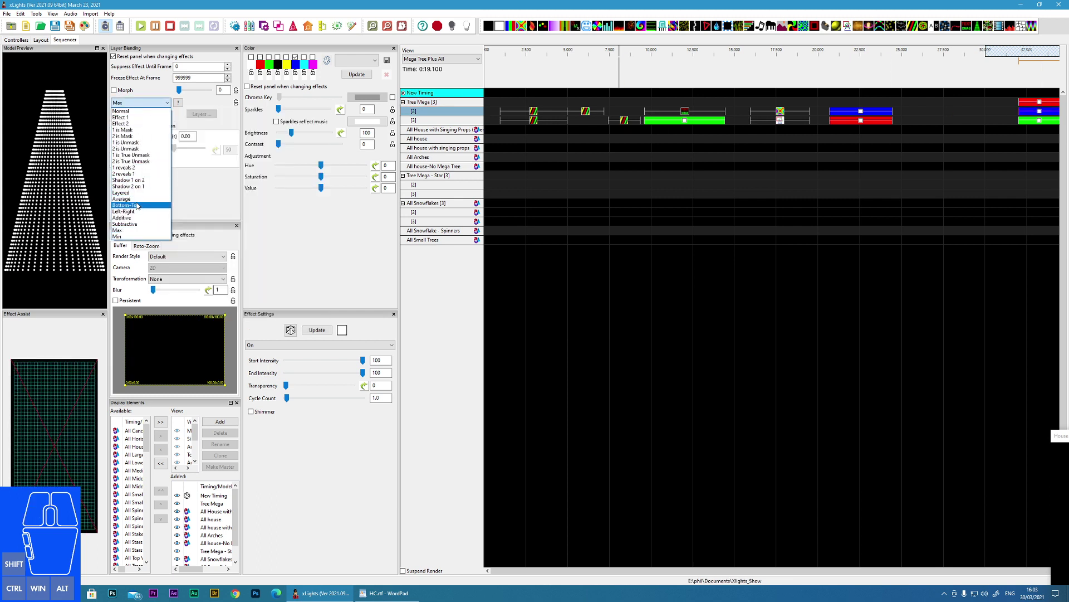
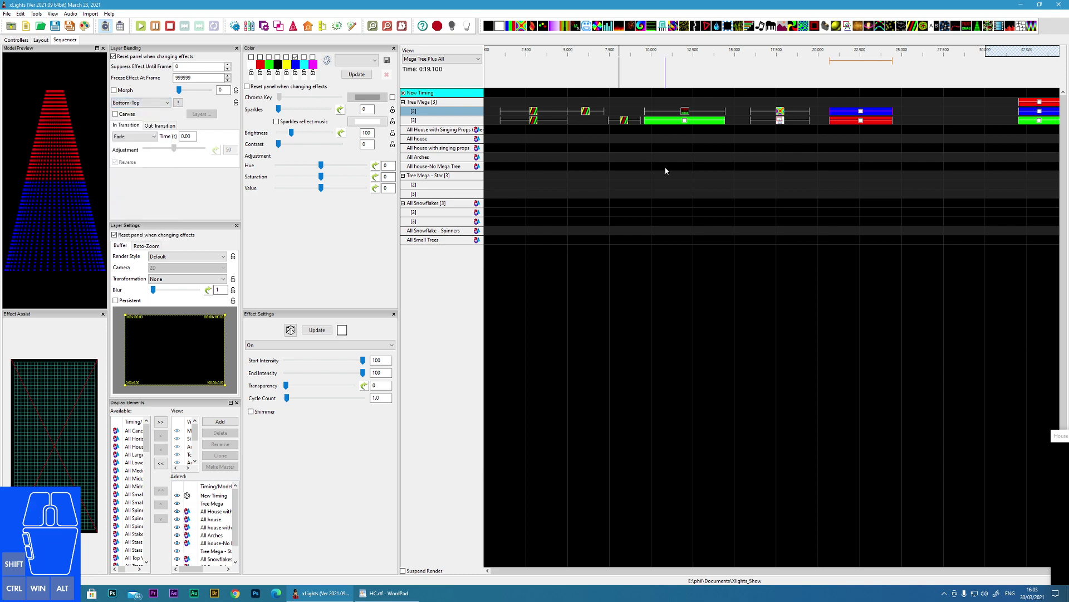
left_click(865, 119)
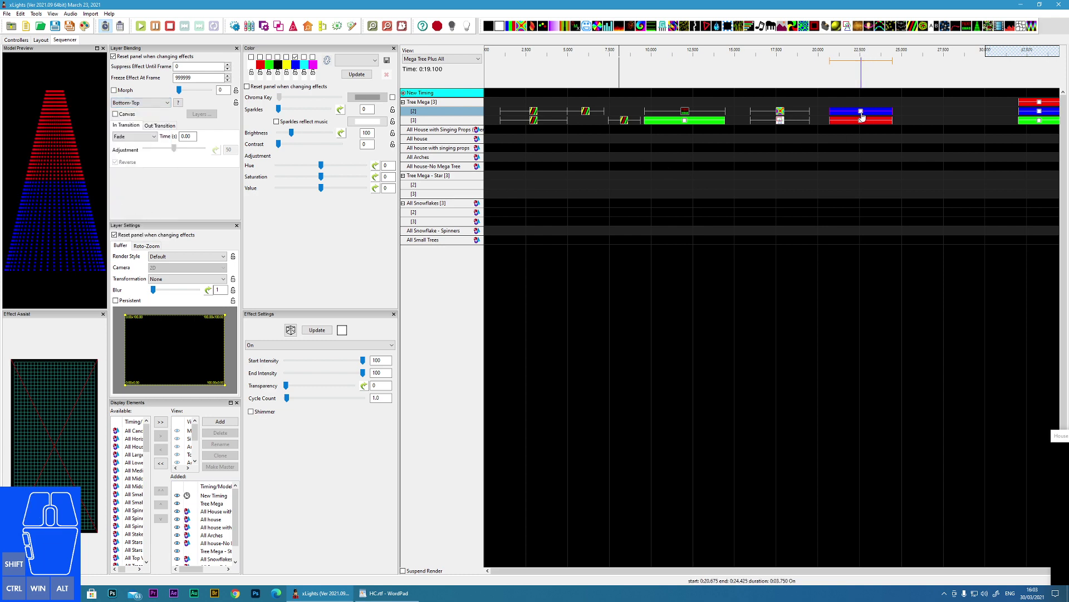
left_click_drag(863, 125, 933, 127)
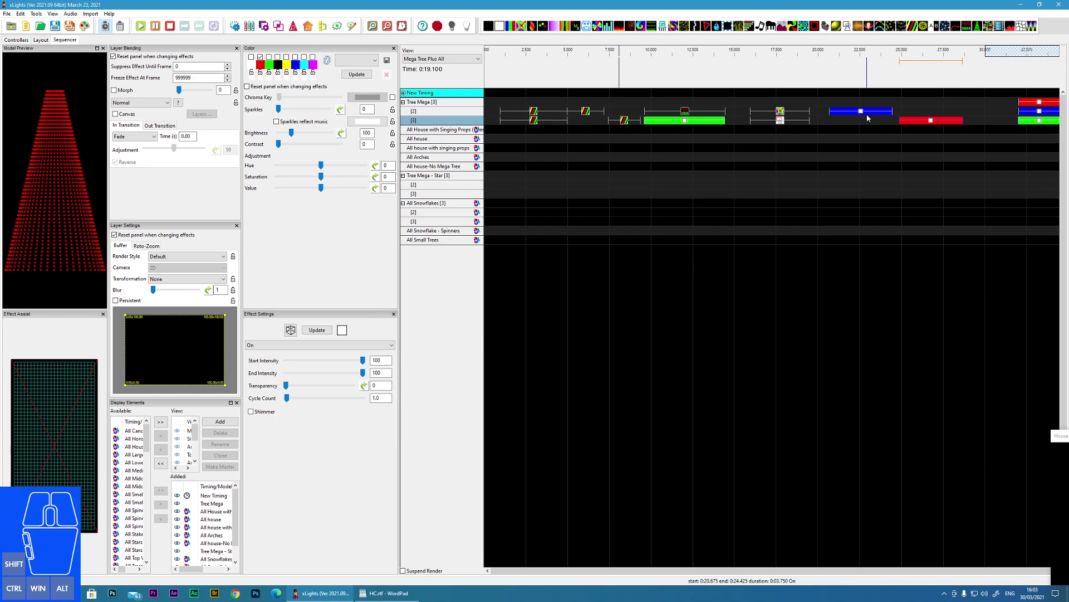
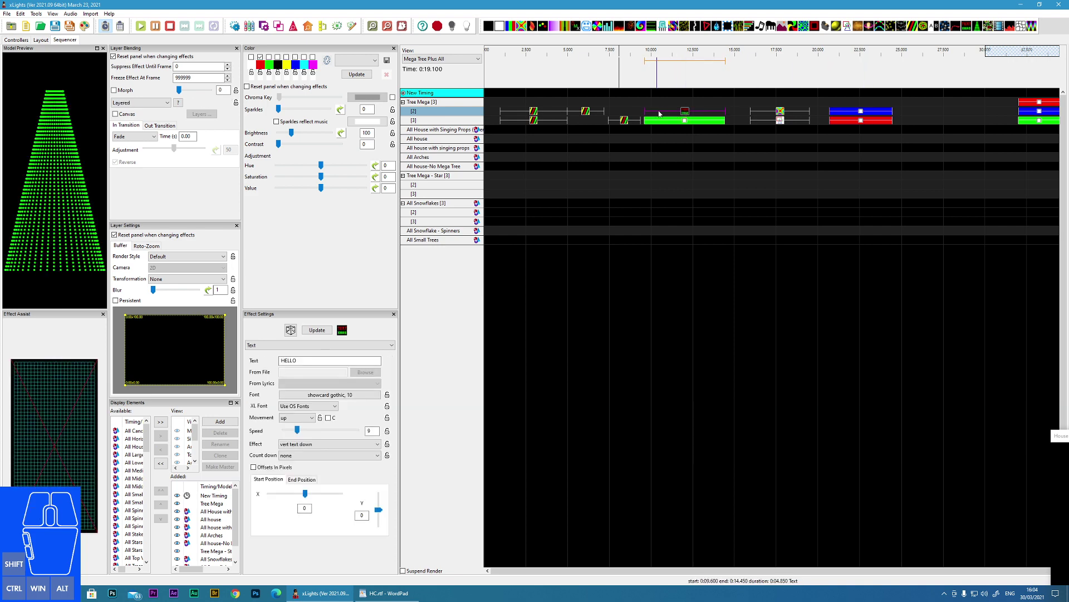
Choose Left-Right in the Layer Blending list for the HELLO text effect.
left_click(145, 104)
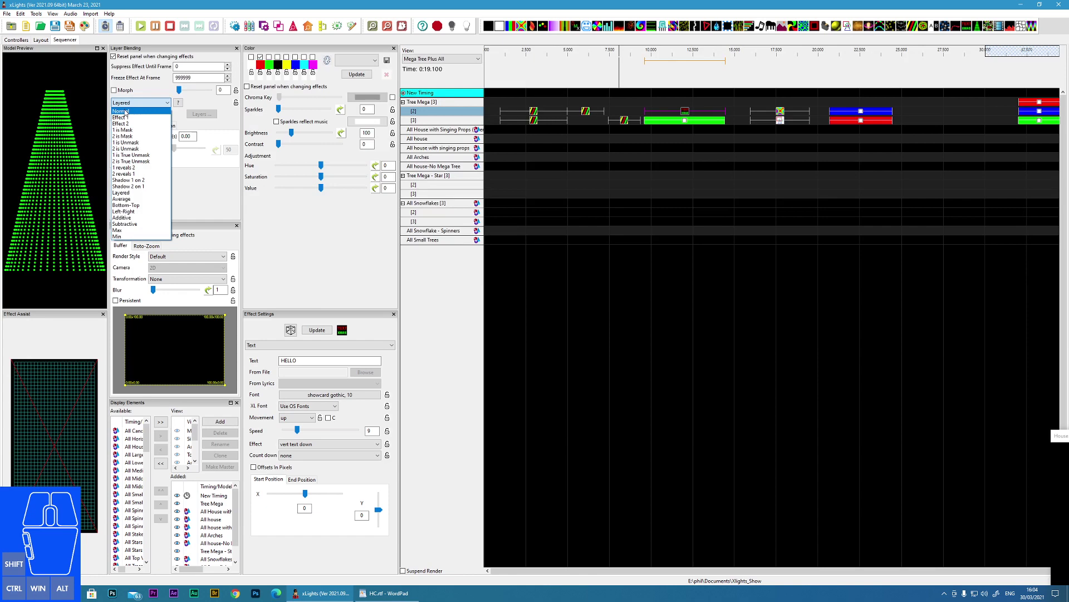
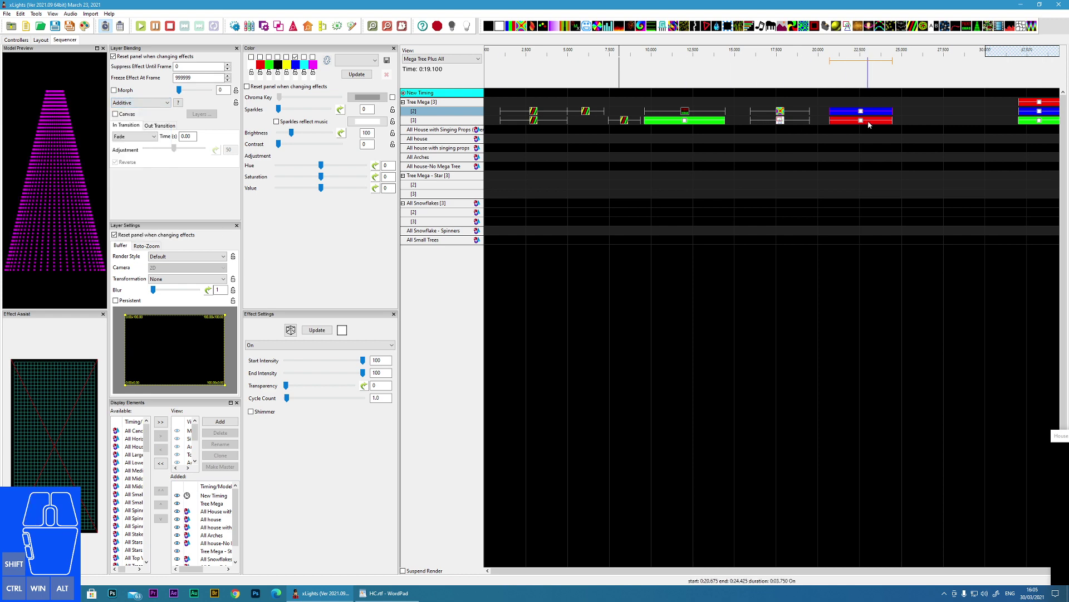
Select the upper Additive-blended effect and recolour it green so the tree glows yellow.
left_click(862, 126)
left_click(864, 115)
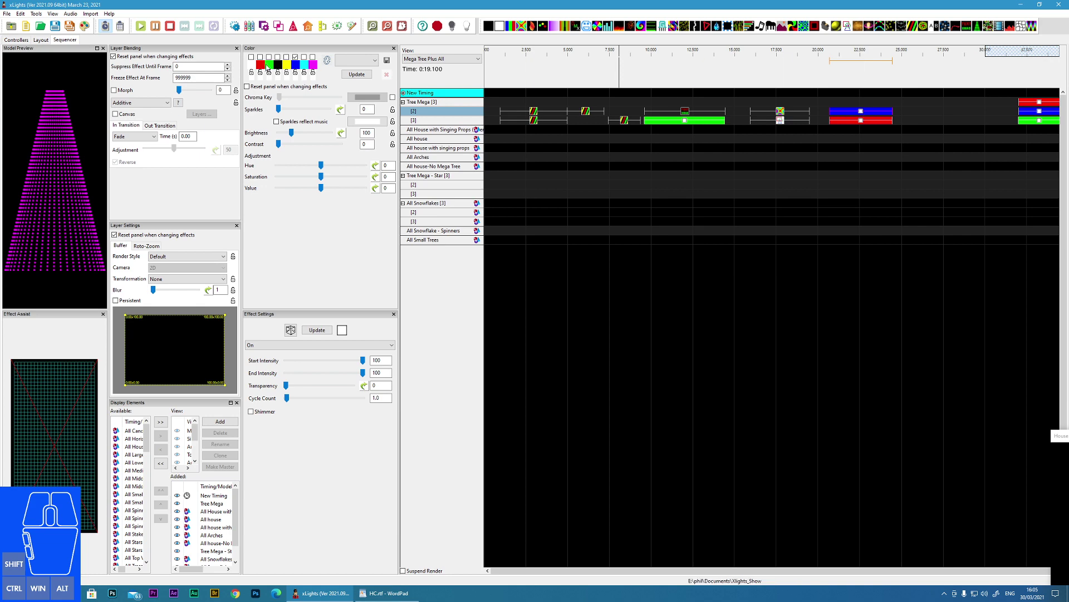
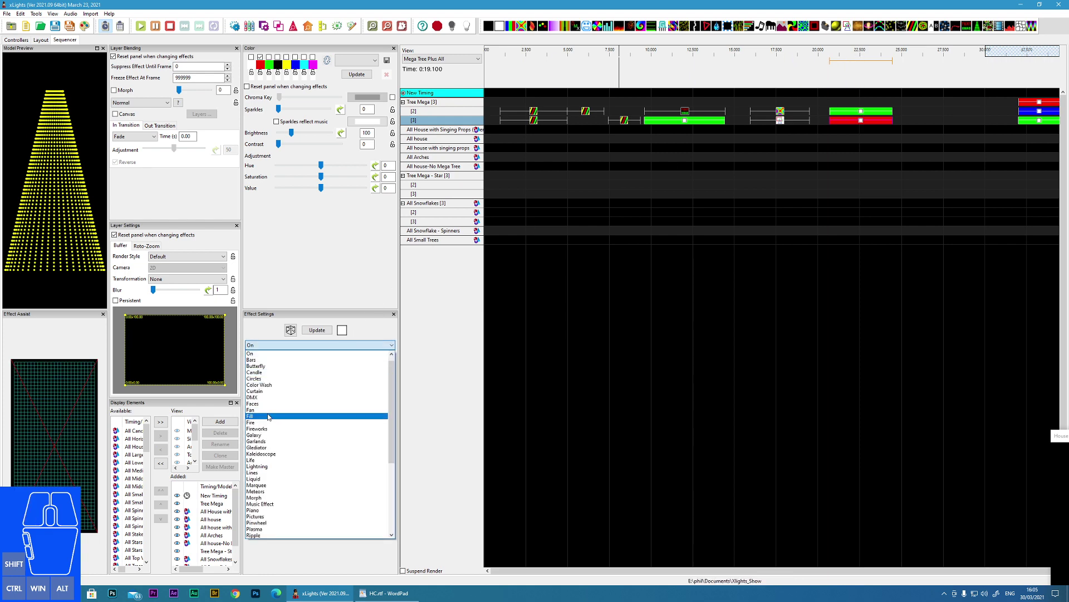
Turn the lower red On effect into a rainbow Butterfly beneath the subtractive blue layer.
left_click(266, 368)
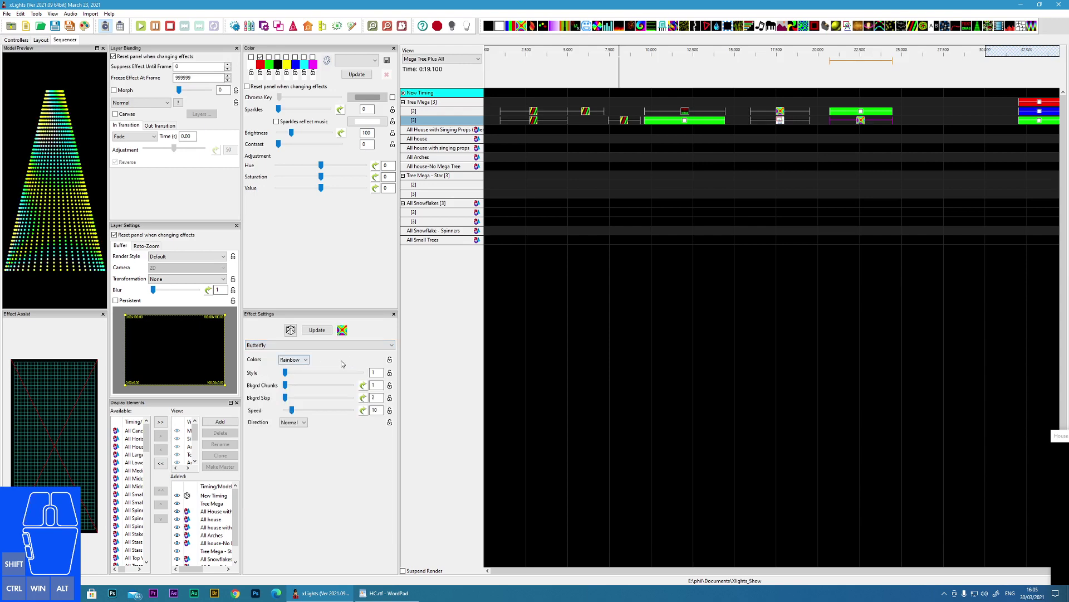
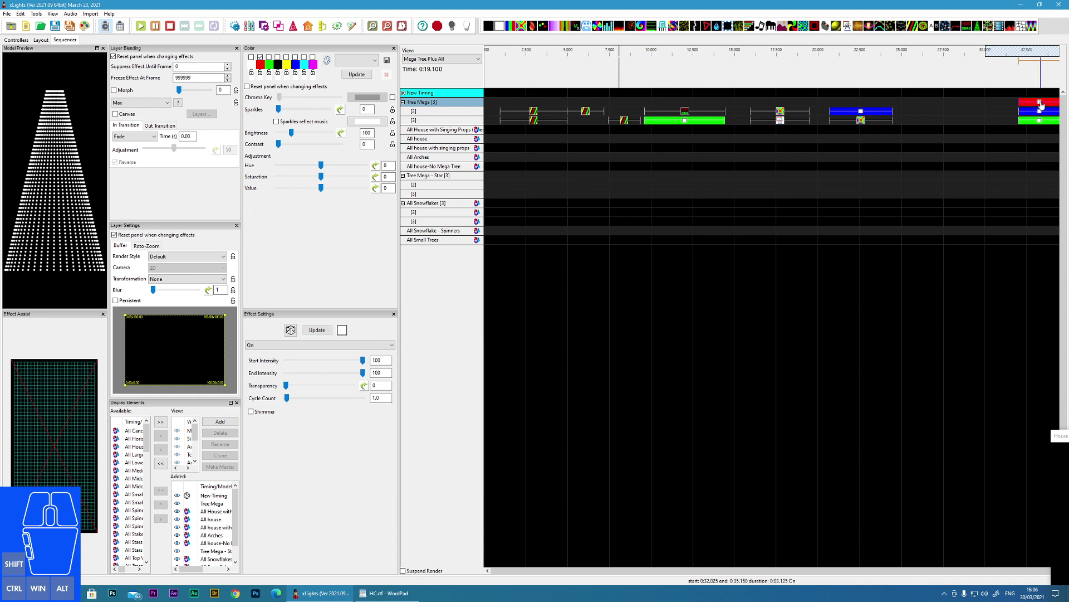
Move the red On effect from the sequence end earlier to about 27.5–30 s.
left_click(1043, 108)
left_click(978, 107)
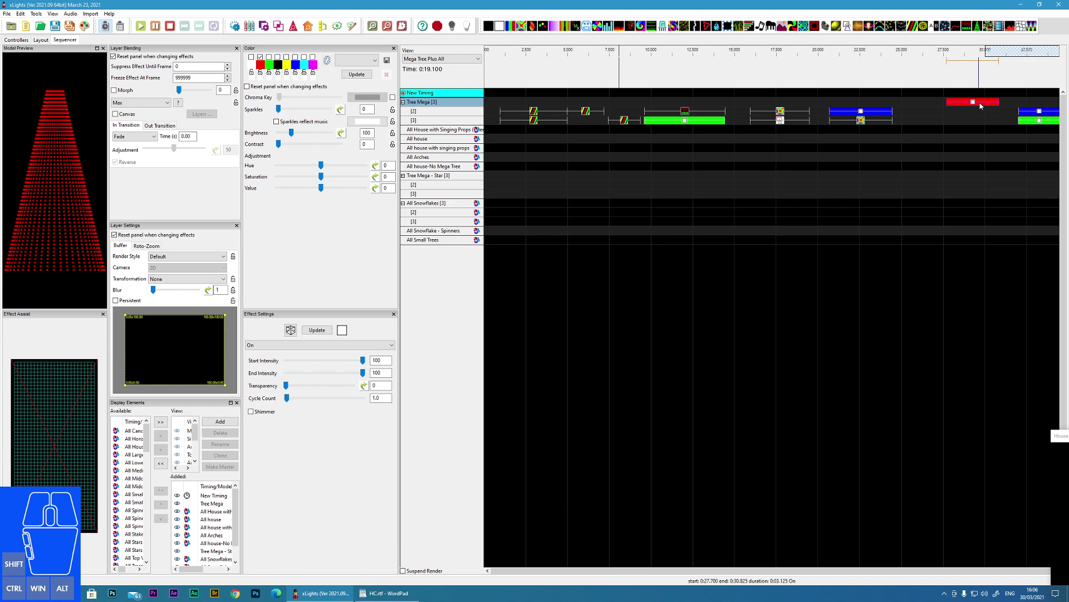
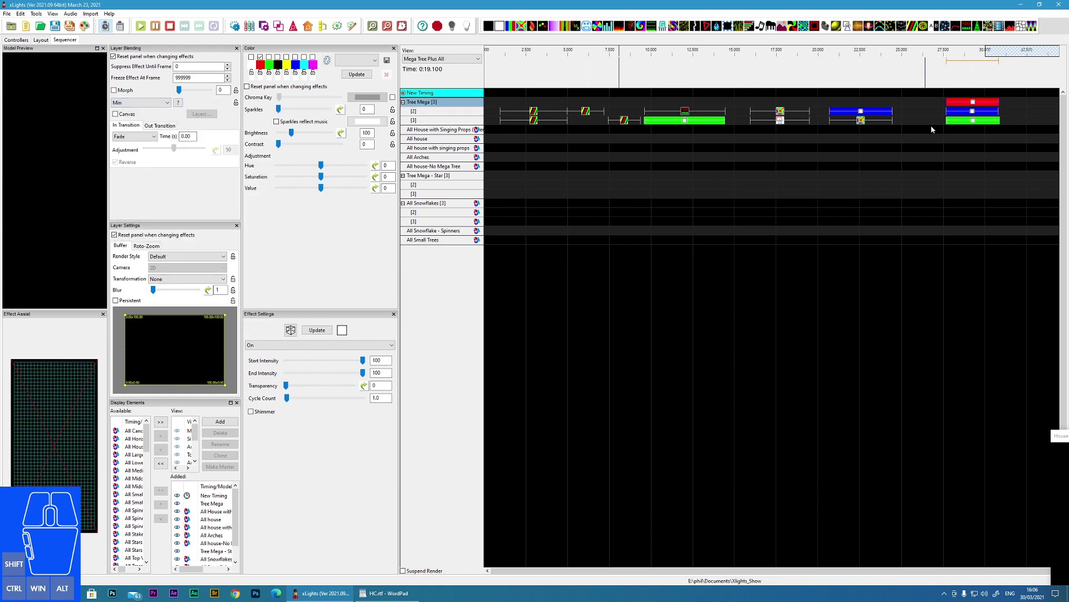
Select the green, blue and red stacked effects in turn to recolour them cyan, yellow and green for the Min blend.
left_click(978, 107)
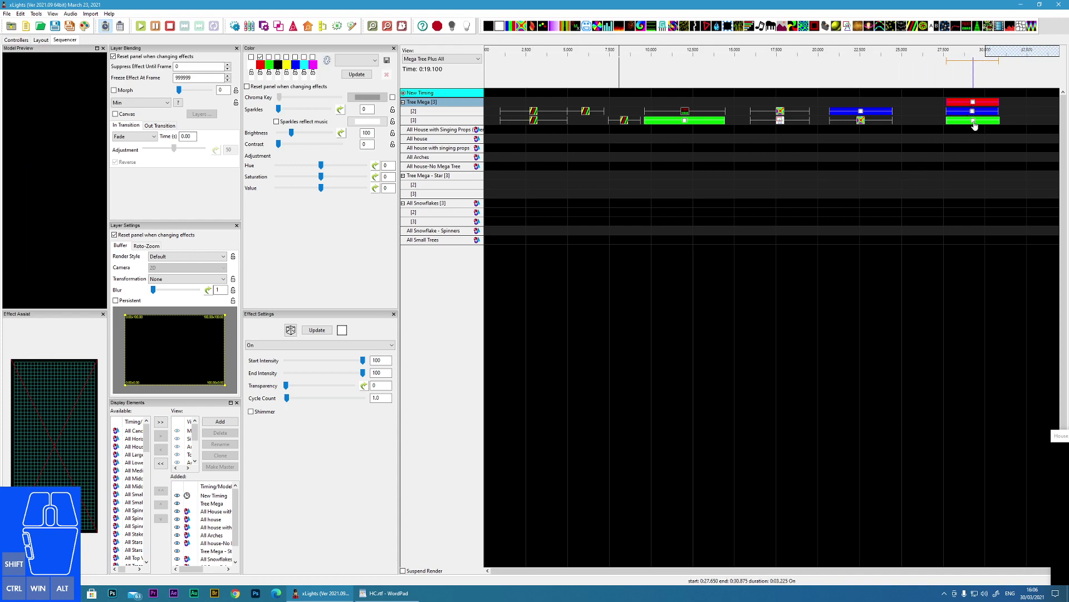
left_click(976, 128)
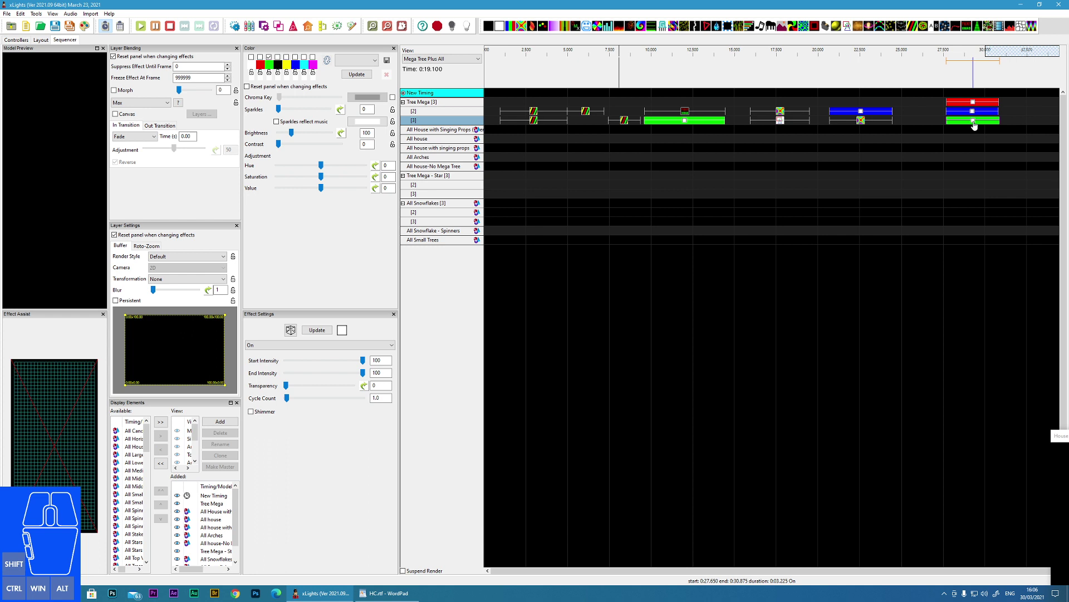
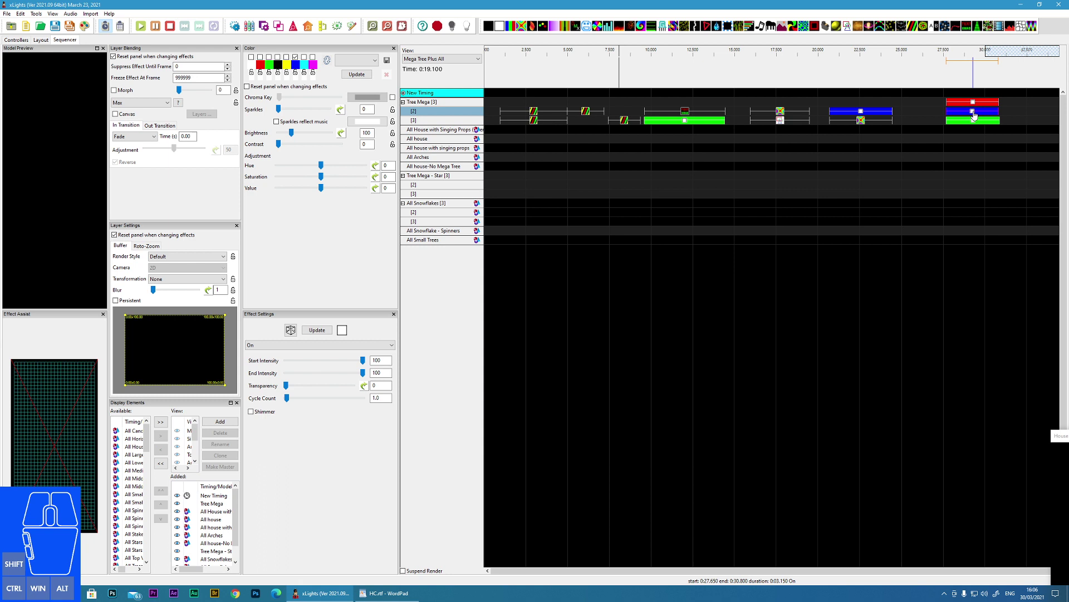
left_click(977, 108)
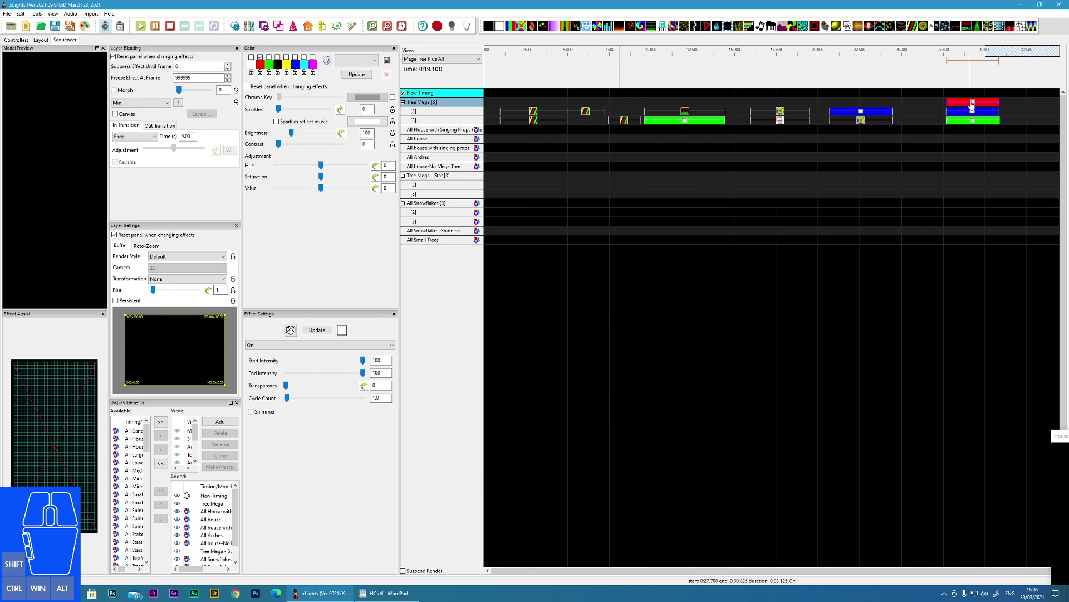
left_click(974, 109)
left_click(1015, 132)
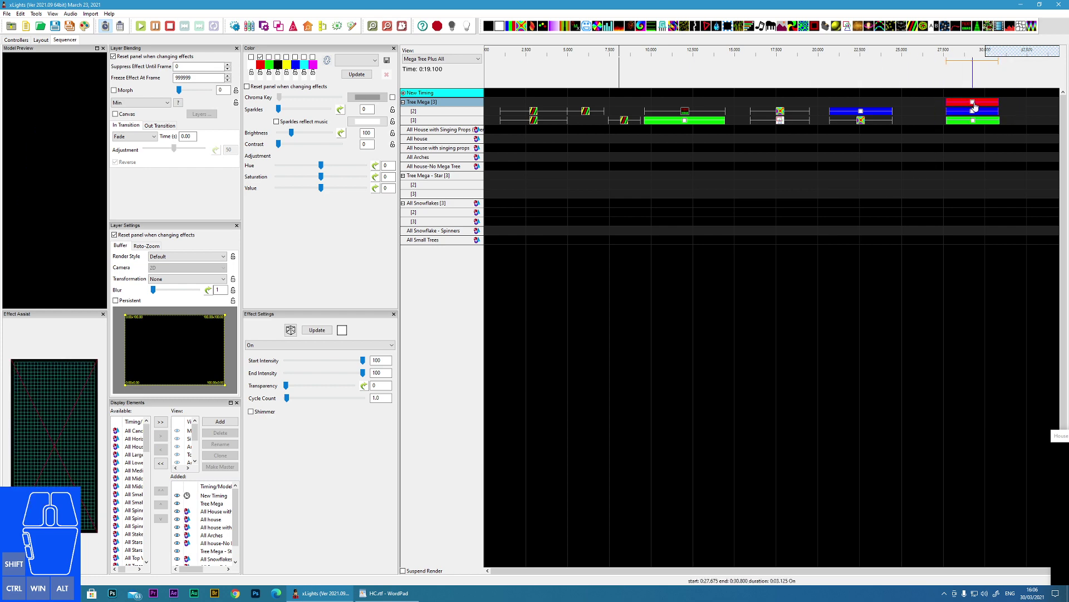
right_click(977, 110)
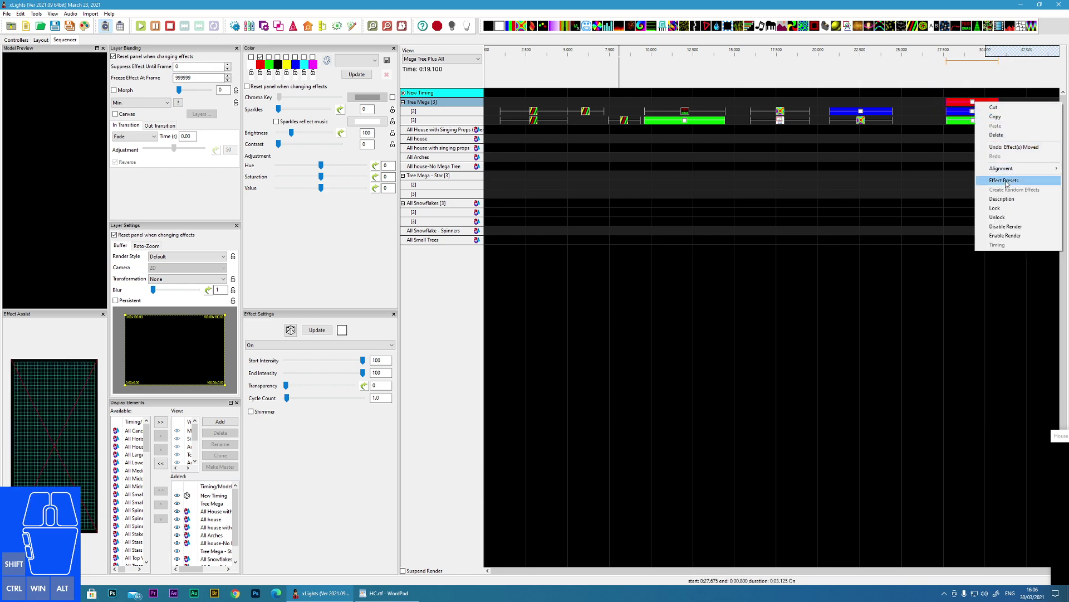
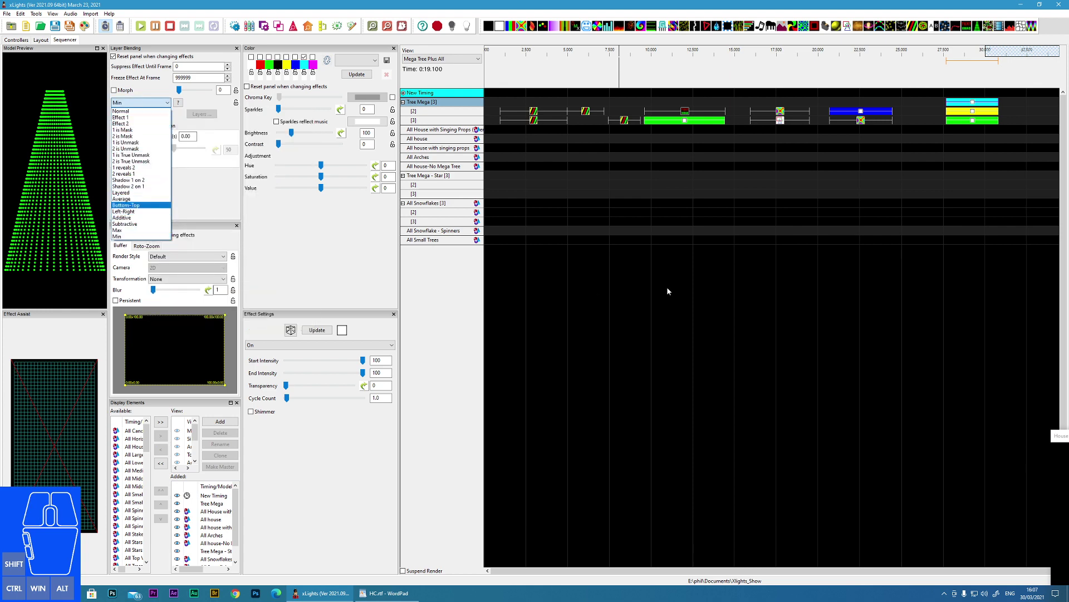
Clear the earlier demo effects from the Tree Mega rows to make room for the Spirals effect.
left_click(592, 172)
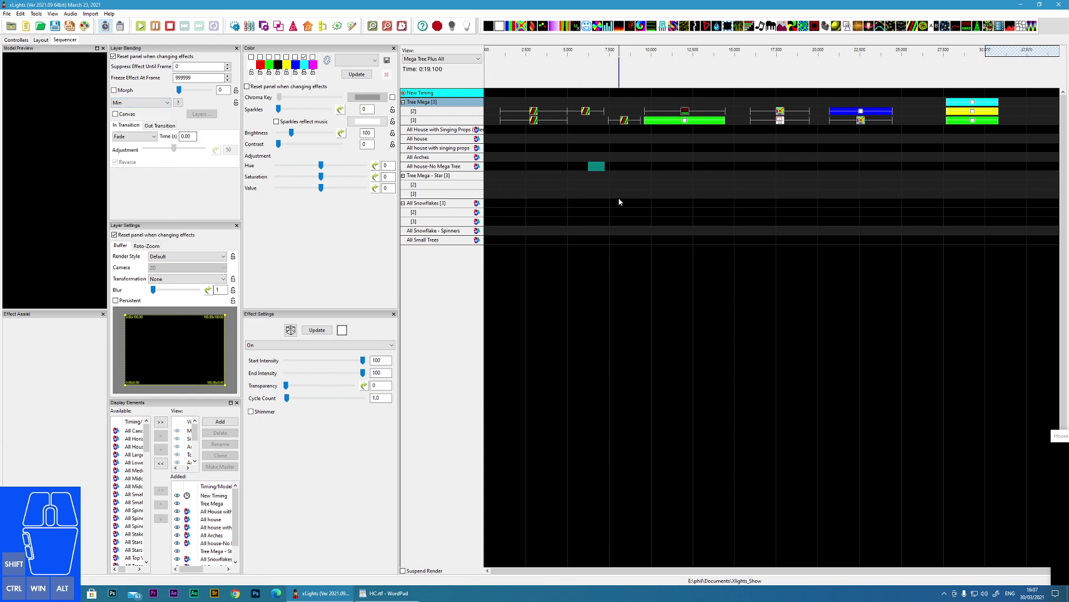
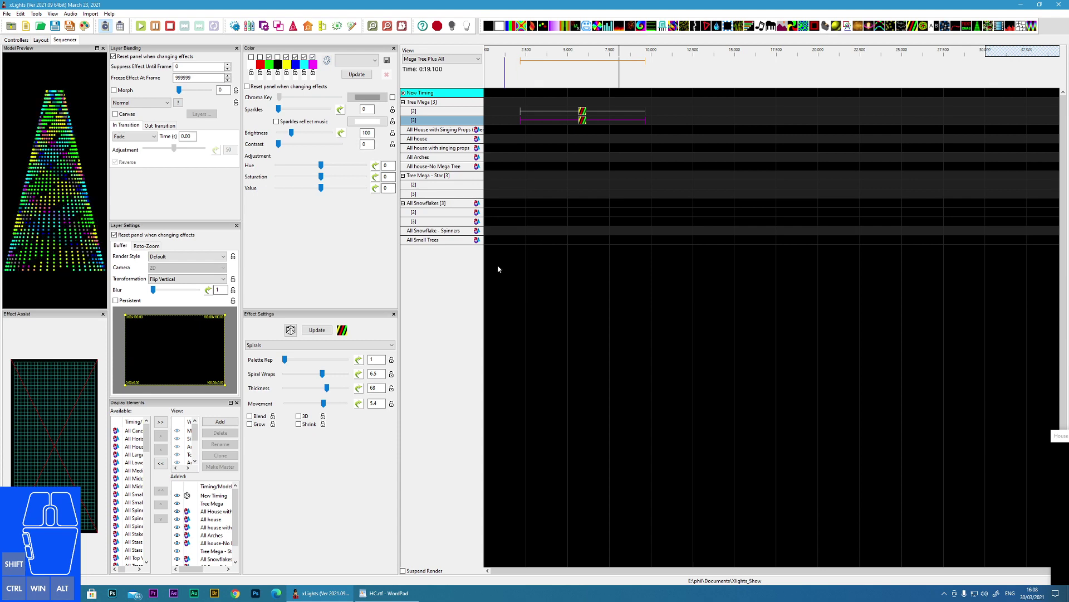
Thin the flipped lower spiral to thickness 24 and reverse its movement to -8.8.
left_click_drag(326, 403, 308, 405)
left_click_drag(331, 389, 303, 389)
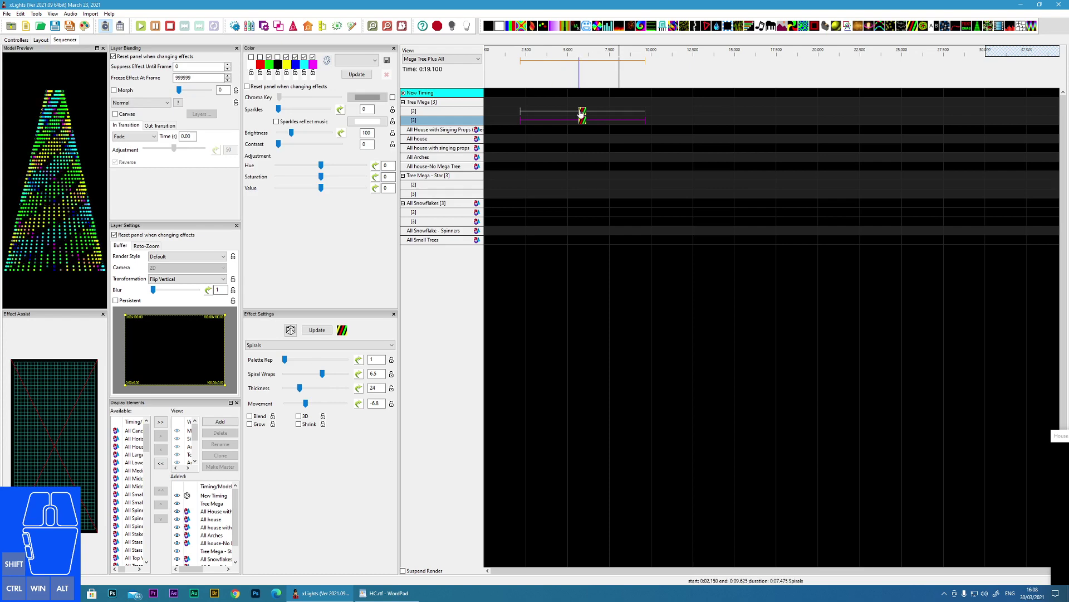